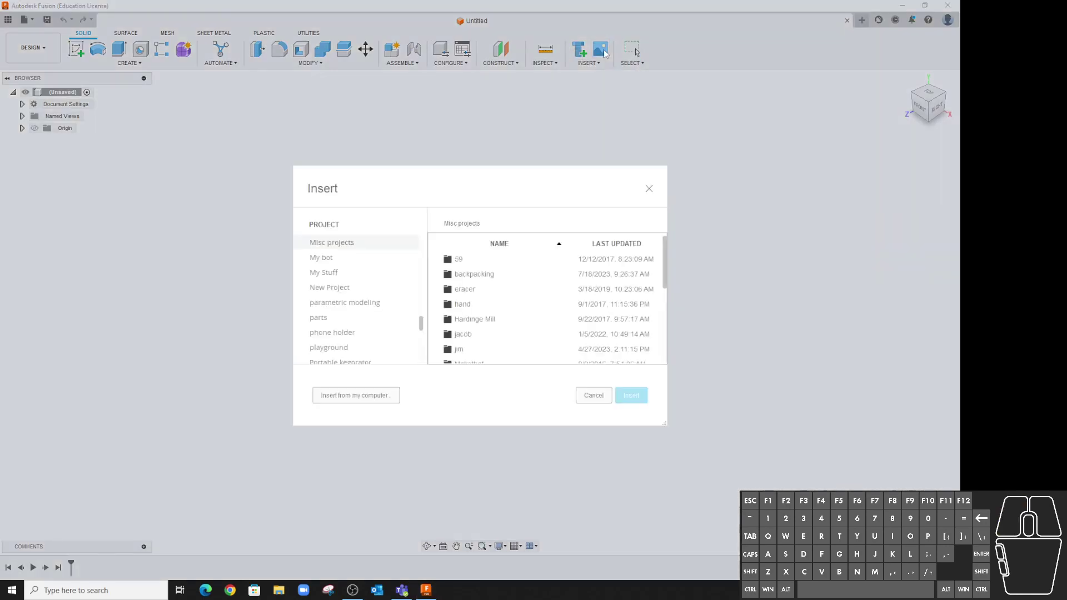
Choose texas.png from the computer as the canvas image.
{"action": "left_click", "coordinate": [342, 403]}
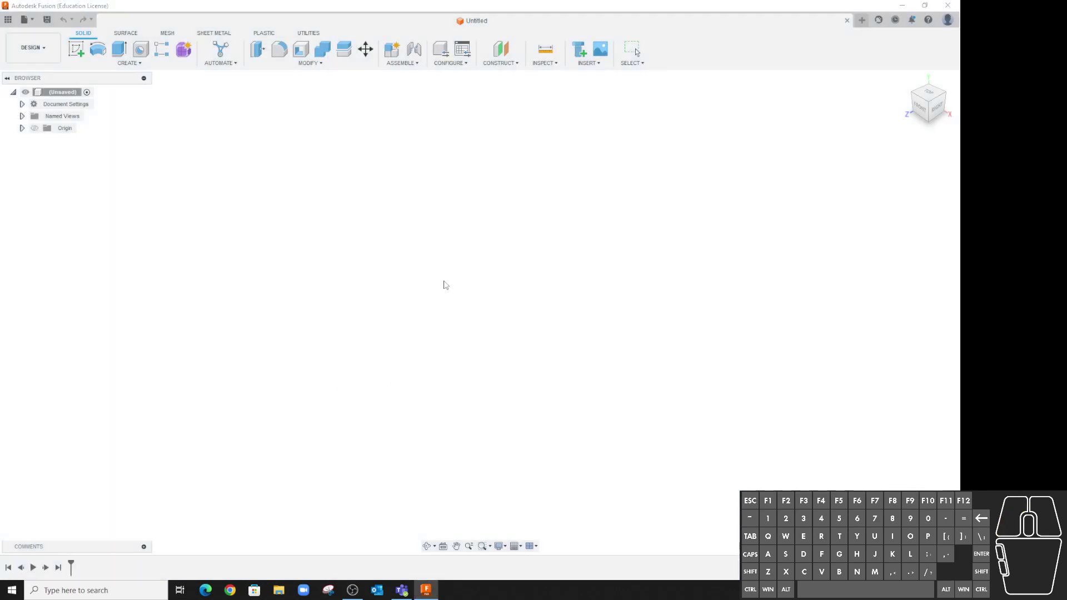
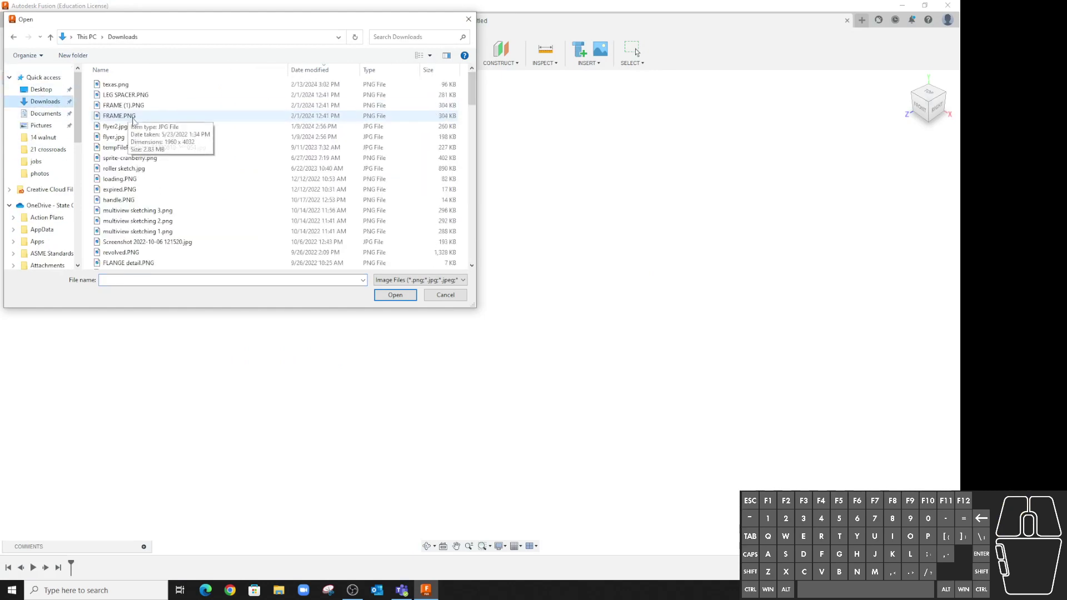
{"action": "double_click", "coordinate": [127, 88]}
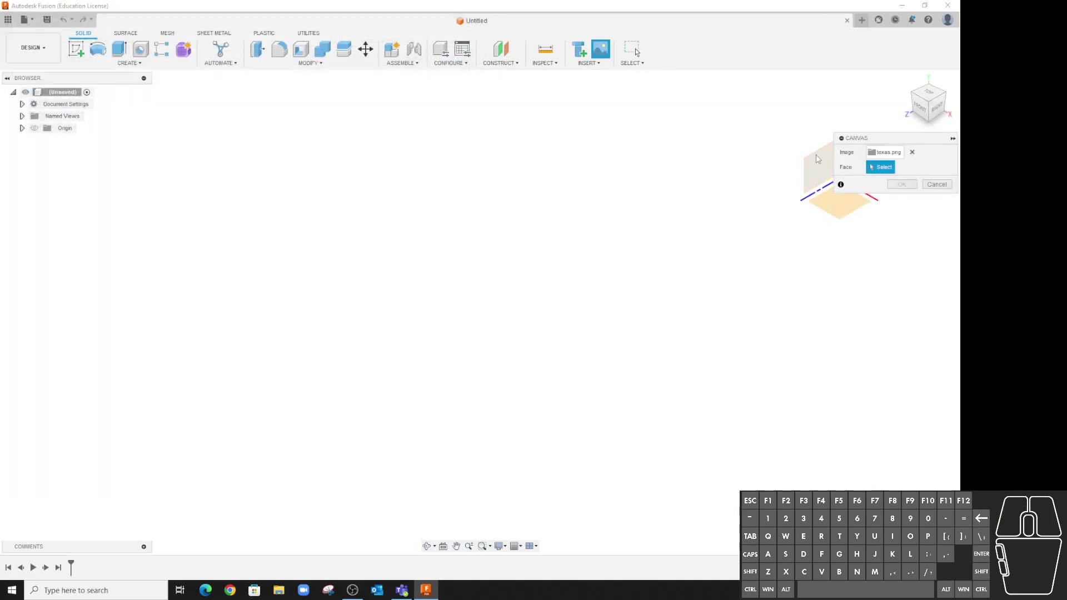
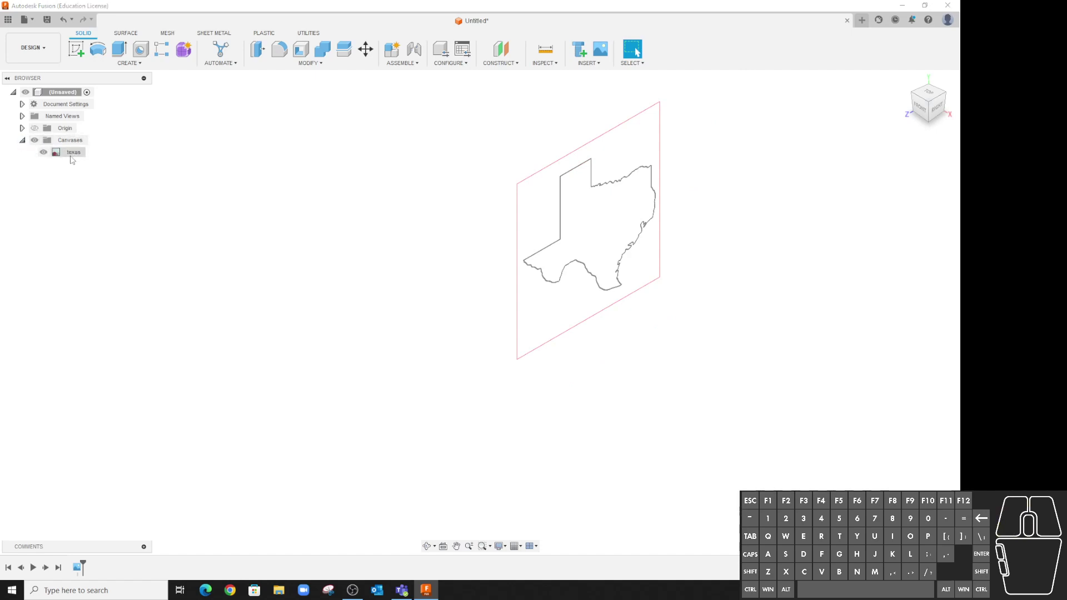
Calibrate the texas canvas from its browser menu across the state's width.
{"action": "right_click", "coordinate": [76, 158]}
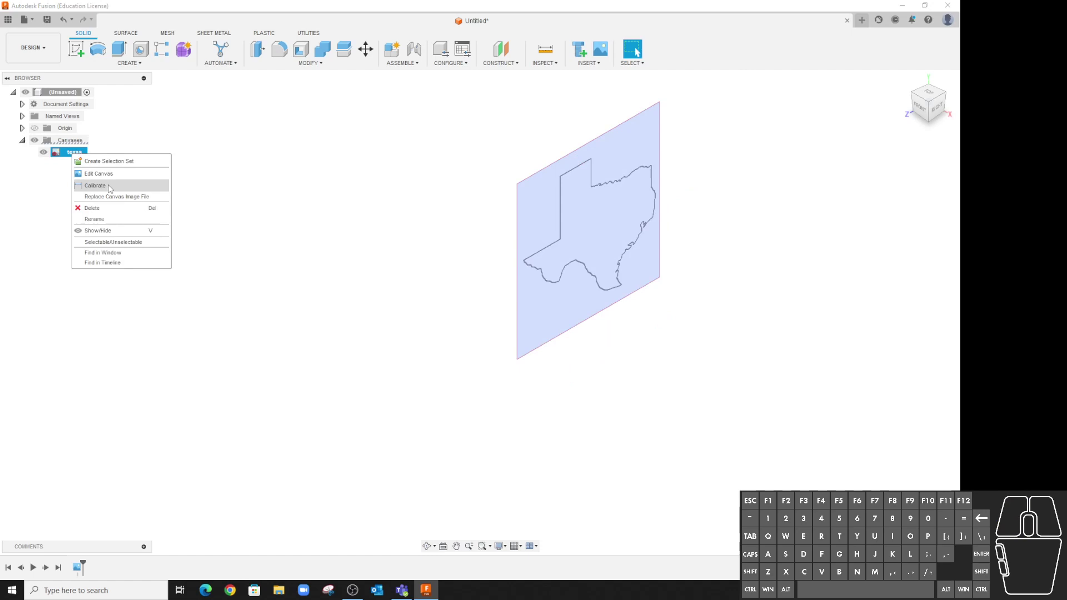
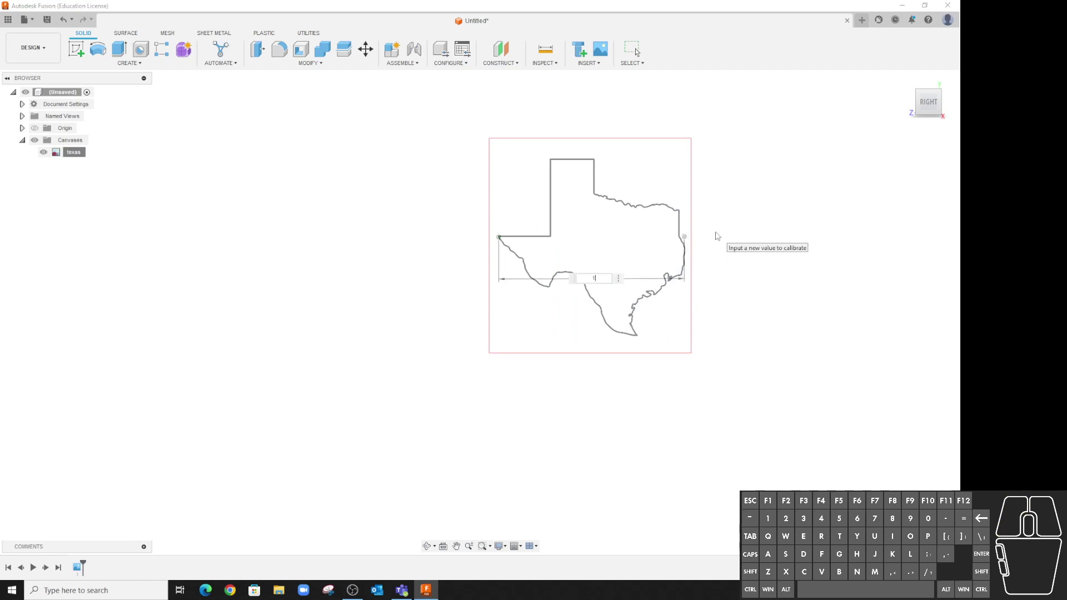
{"action": "scroll", "scroll_direction": "up", "scroll_amount": 3}
{"action": "scroll", "scroll_direction": "up", "scroll_amount": 3}
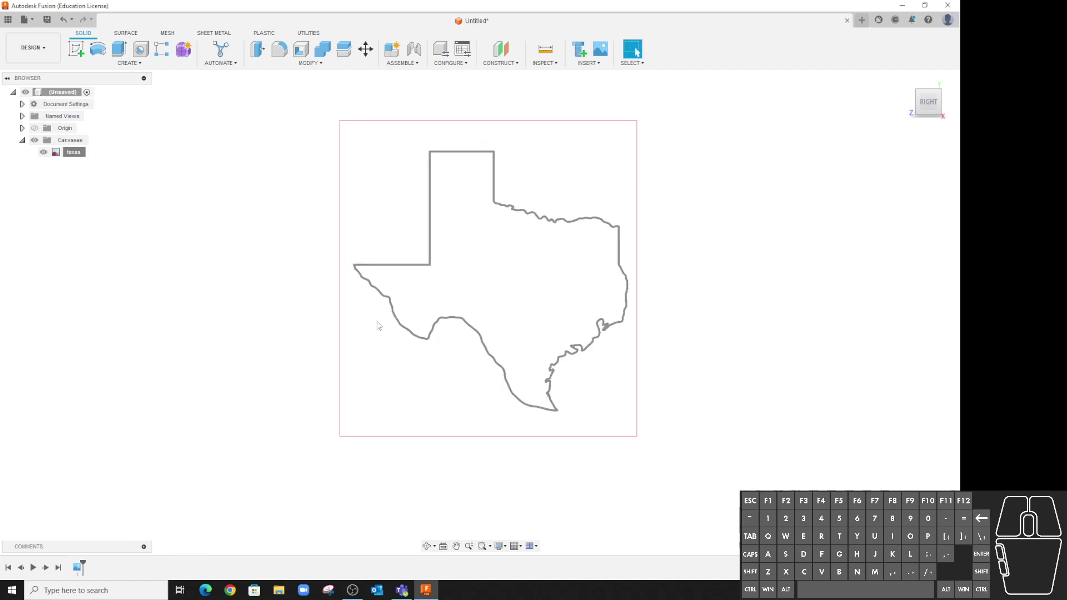
Start a new sketch on the canvas plane.
{"action": "left_click", "coordinate": [183, 129]}
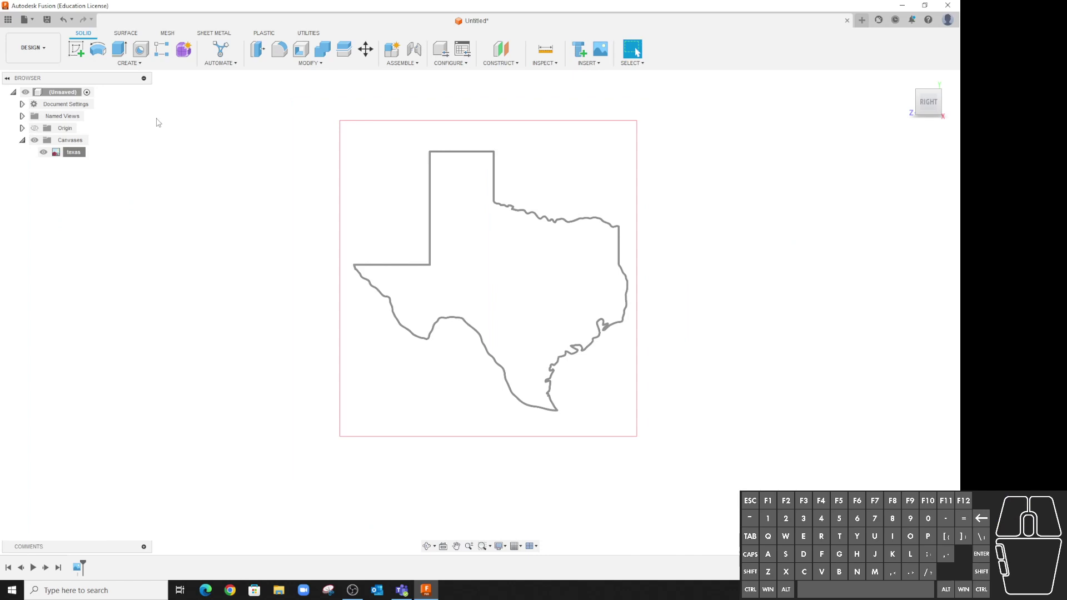
{"action": "left_click", "coordinate": [86, 51]}
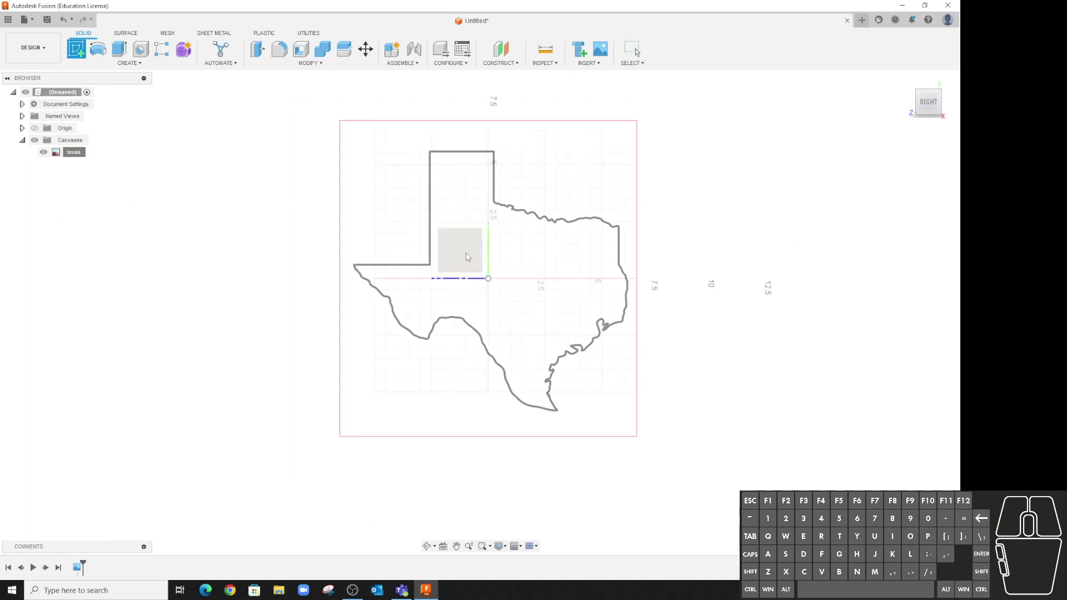
{"action": "left_click", "coordinate": [472, 257]}
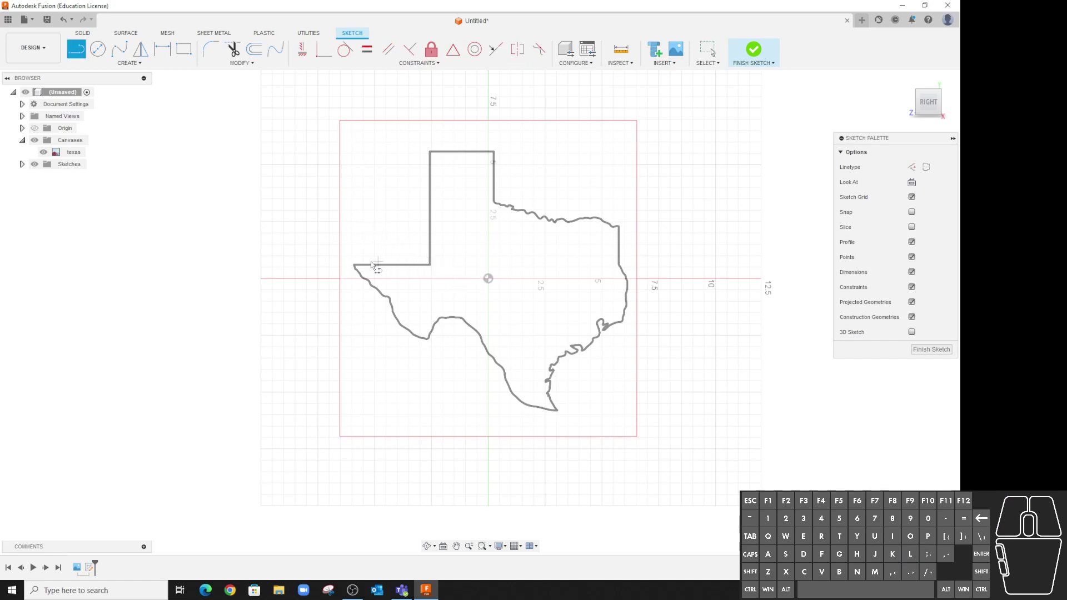
Draw lines from the panhandle's western corner through its inner corner to its top-right corner.
{"action": "left_click", "coordinate": [350, 269]}
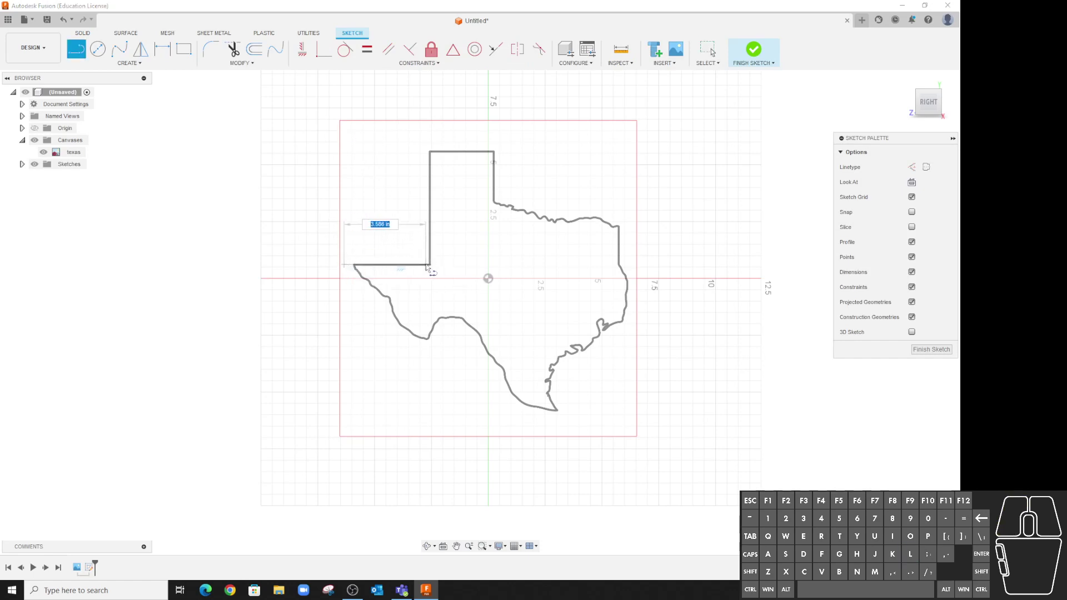
{"action": "left_click", "coordinate": [435, 268]}
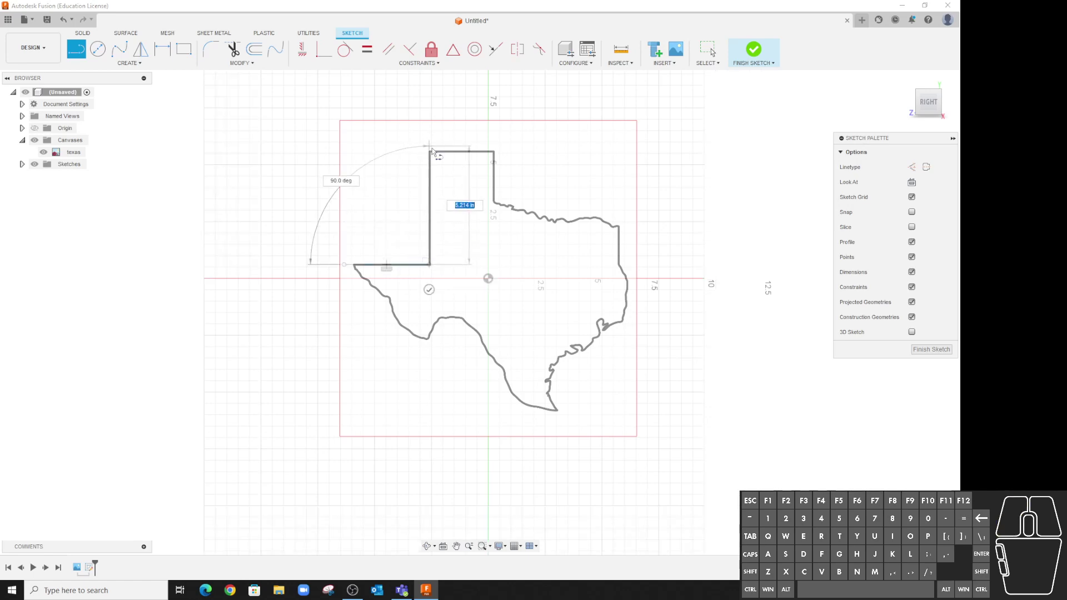
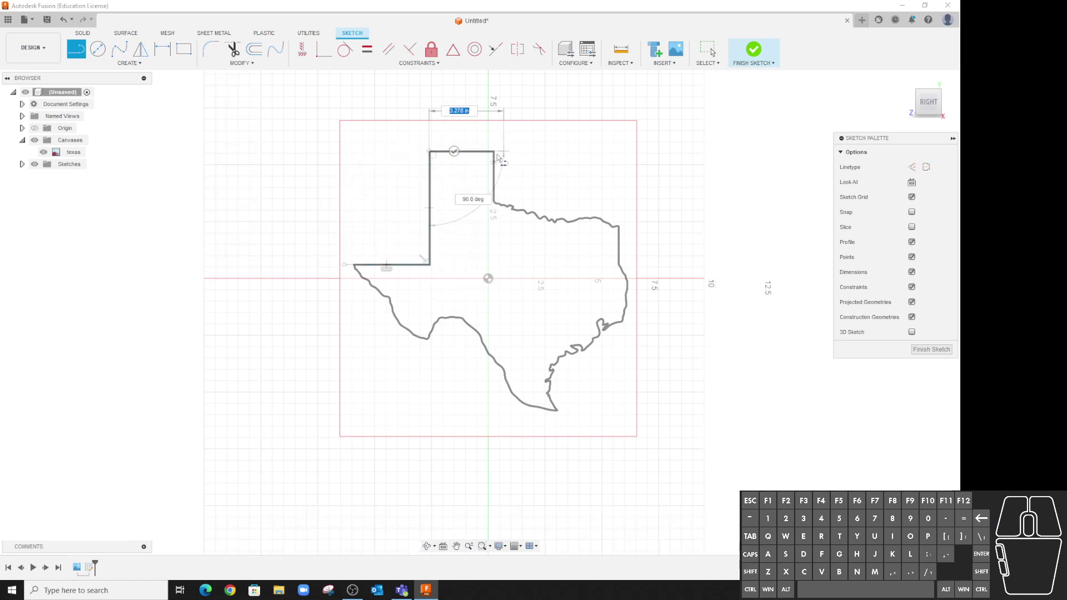
{"action": "left_click", "coordinate": [499, 156]}
{"action": "scroll", "scroll_direction": "up", "scroll_amount": 3}
{"action": "scroll", "scroll_direction": "down", "scroll_amount": 3}
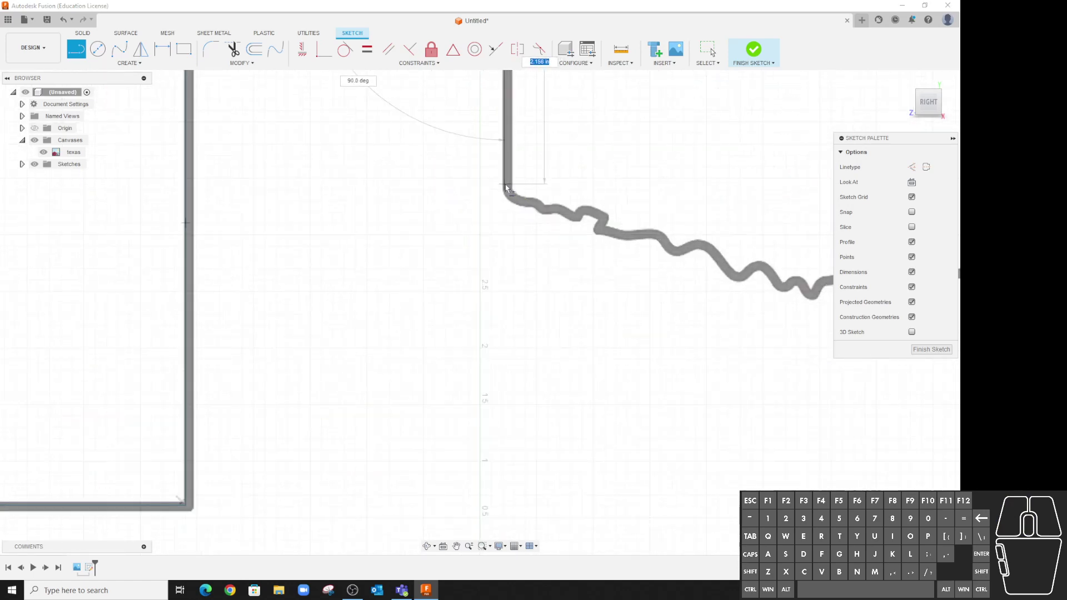
End the panhandle's eastern edge line where the wavy Red River border begins.
{"action": "left_click", "coordinate": [508, 191]}
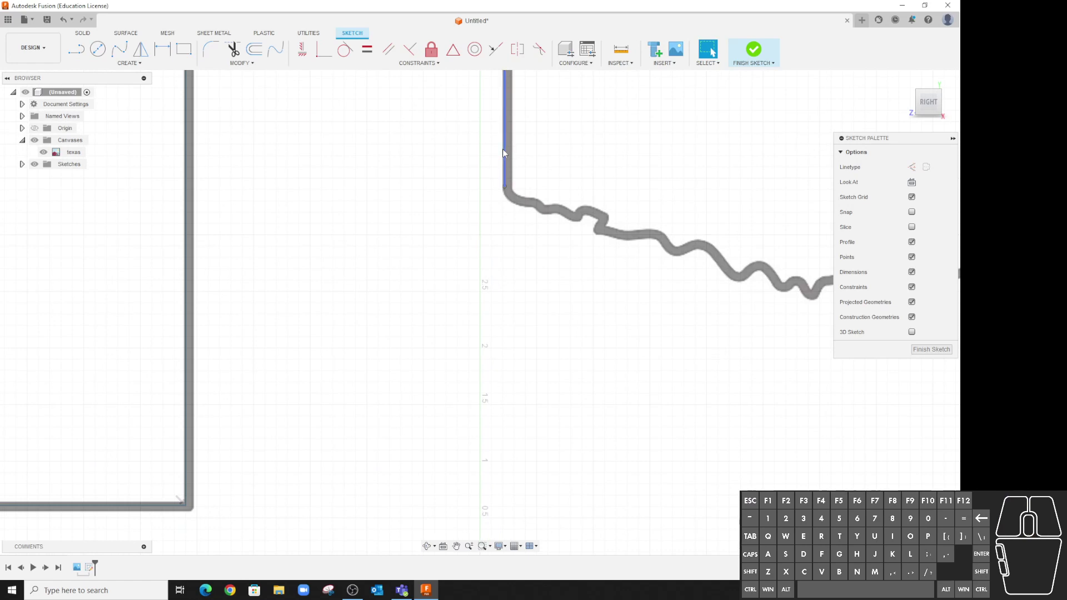
{"action": "left_click_drag", "start_coordinate": [506, 156], "coordinate": [511, 155]}
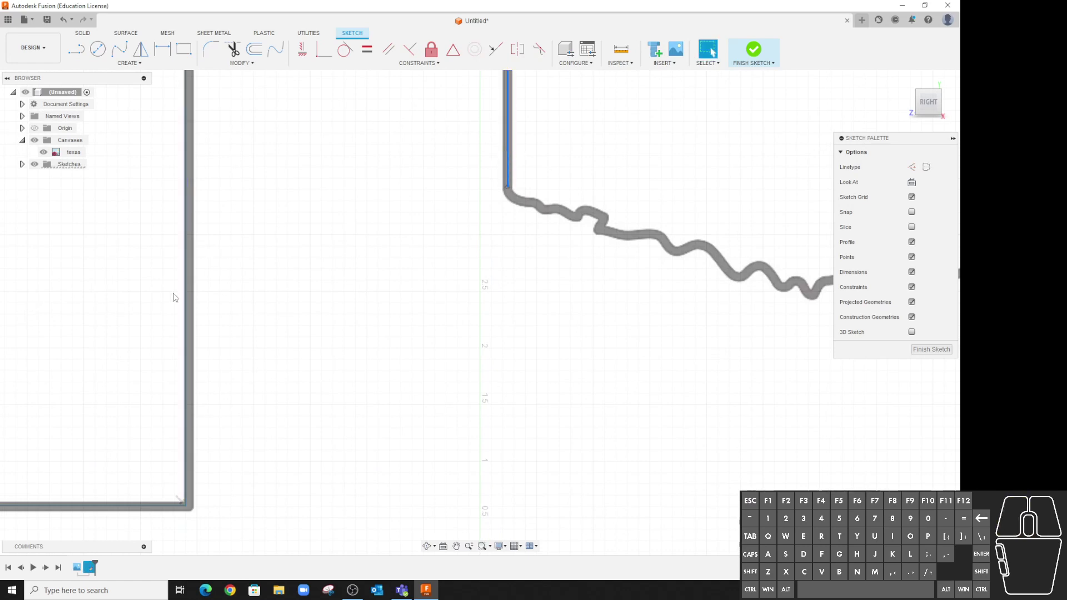
{"action": "left_click_drag", "start_coordinate": [189, 299], "coordinate": [195, 298]}
{"action": "left_click_drag", "start_coordinate": [165, 511], "coordinate": [168, 512]}
{"action": "left_click", "coordinate": [402, 354]}
{"action": "scroll", "scroll_direction": "up", "scroll_amount": 3}
{"action": "scroll", "scroll_direction": "down", "scroll_amount": 3}
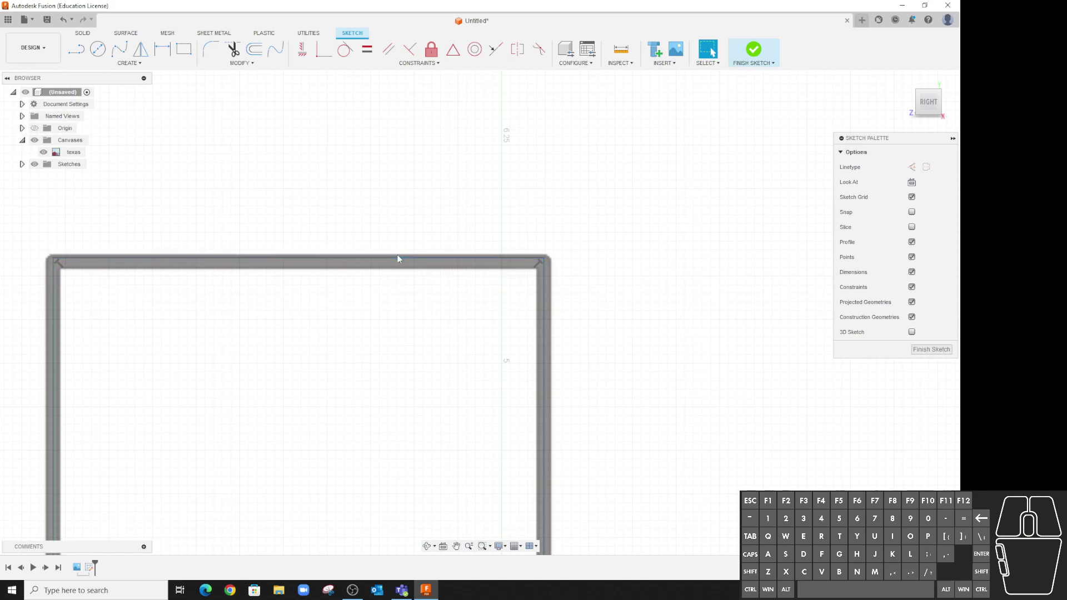
{"action": "left_click", "coordinate": [400, 262]}
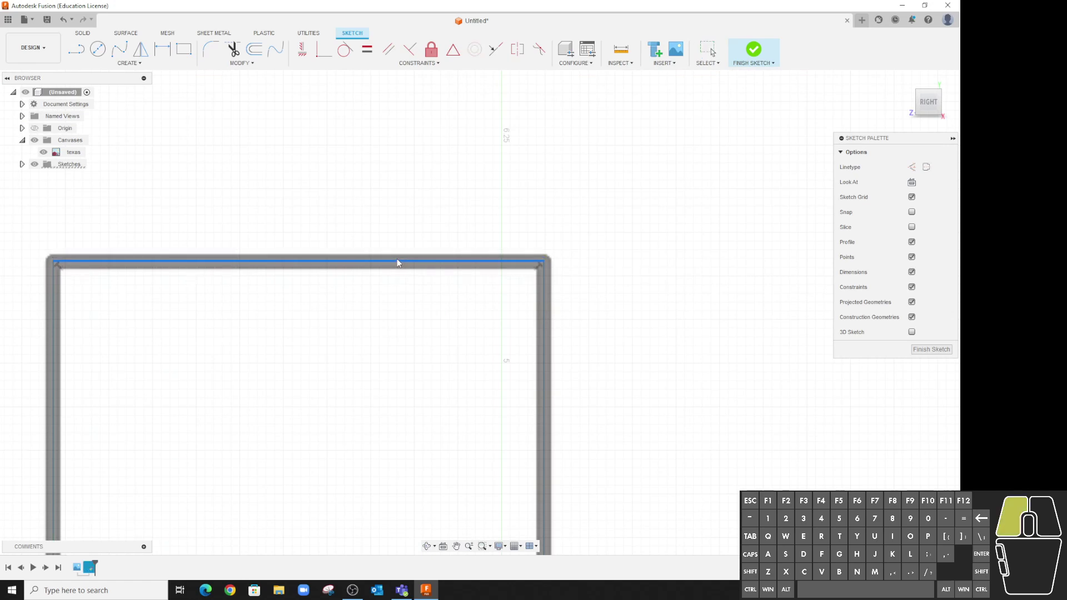
Draw a straight line down the eastern border from the river's eastern end.
{"action": "left_click", "coordinate": [342, 333]}
{"action": "scroll", "scroll_direction": "up", "scroll_amount": 3}
{"action": "middle_click", "coordinate": [652, 502]}
{"action": "scroll", "scroll_direction": "up", "scroll_amount": 3}
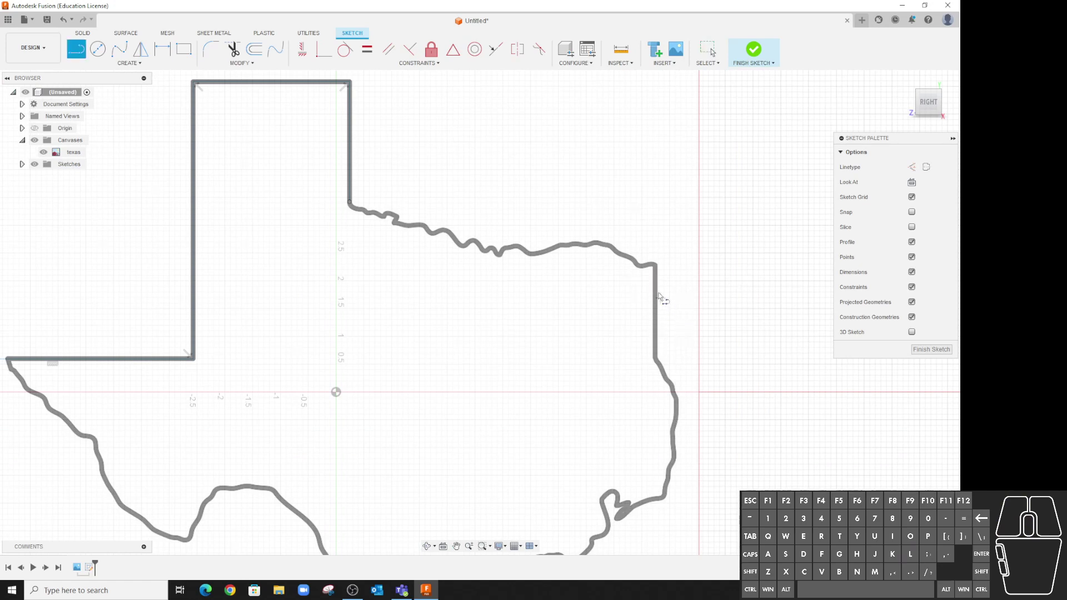
{"action": "scroll", "scroll_direction": "up", "scroll_amount": 3}
{"action": "scroll", "scroll_direction": "down", "scroll_amount": 3}
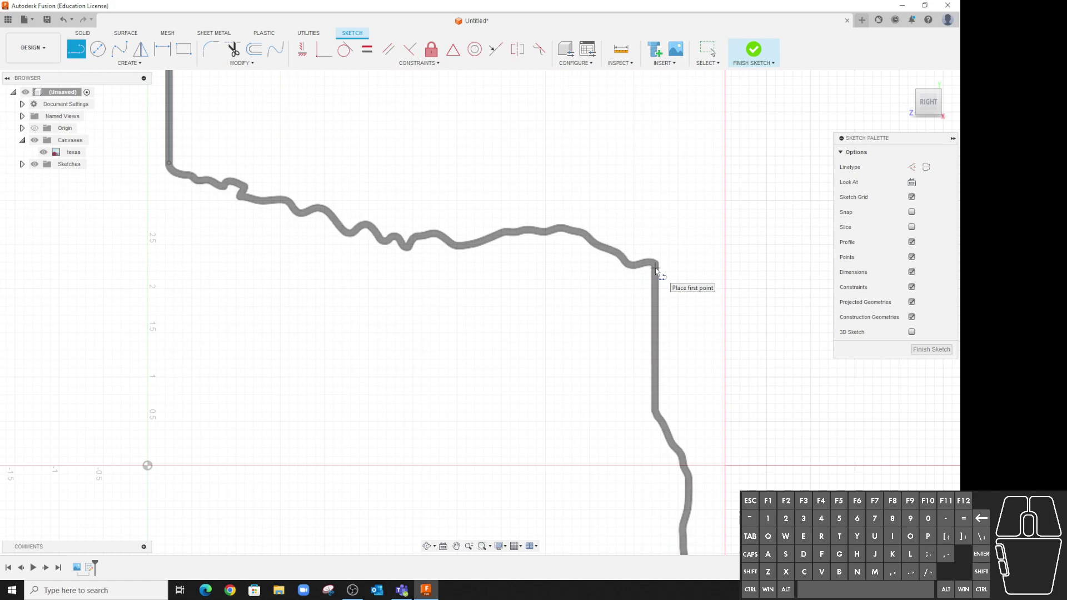
{"action": "left_click", "coordinate": [661, 272]}
{"action": "left_click", "coordinate": [661, 413]}
{"action": "scroll", "scroll_direction": "down", "scroll_amount": 3}
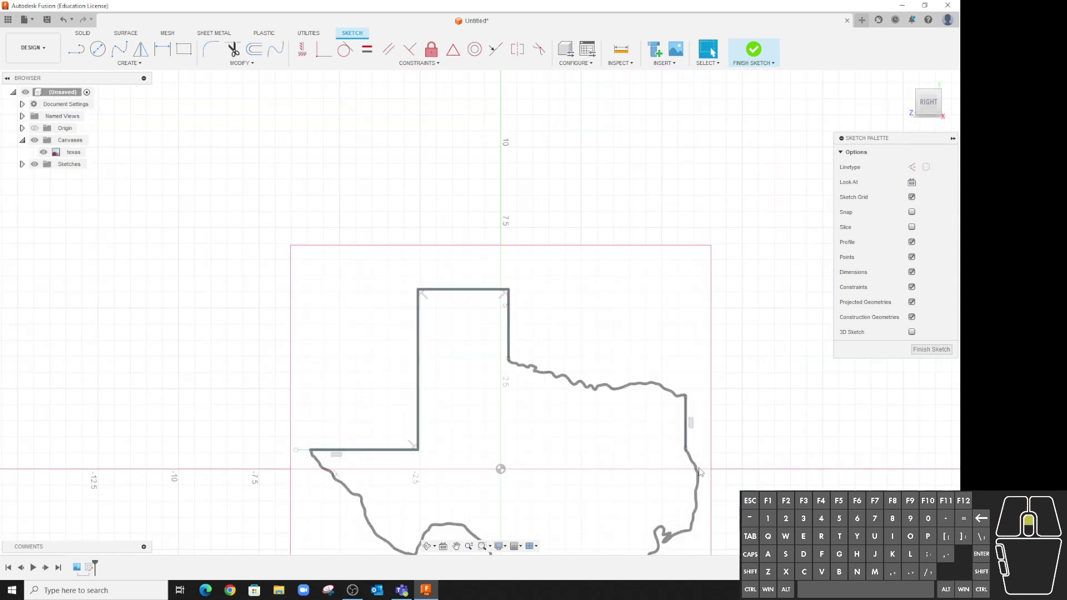
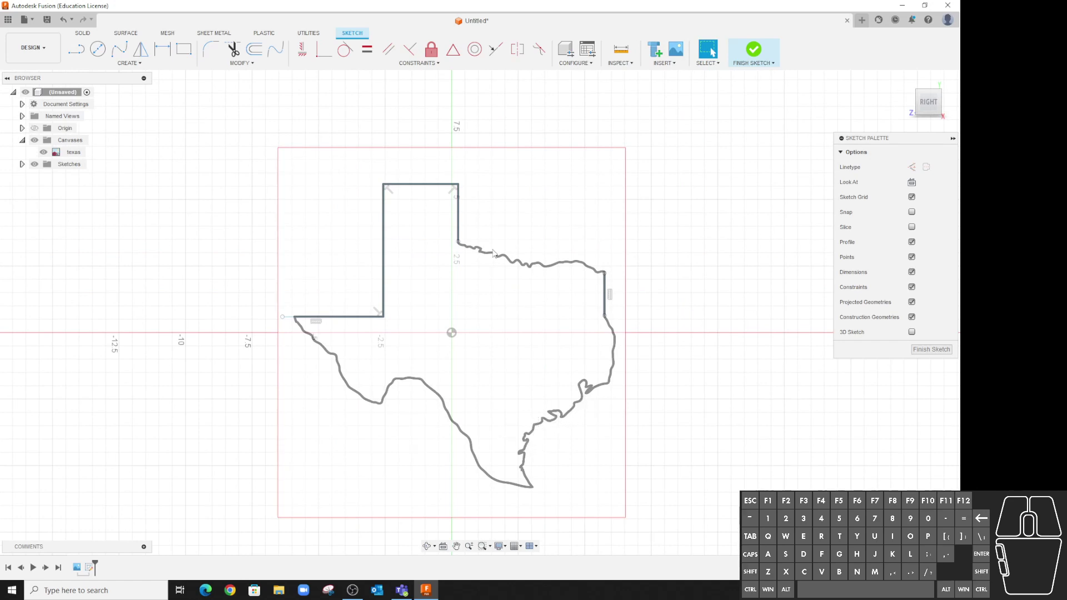
{"action": "scroll", "scroll_direction": "up", "scroll_amount": 3}
{"action": "scroll", "scroll_direction": "down", "scroll_amount": 3}
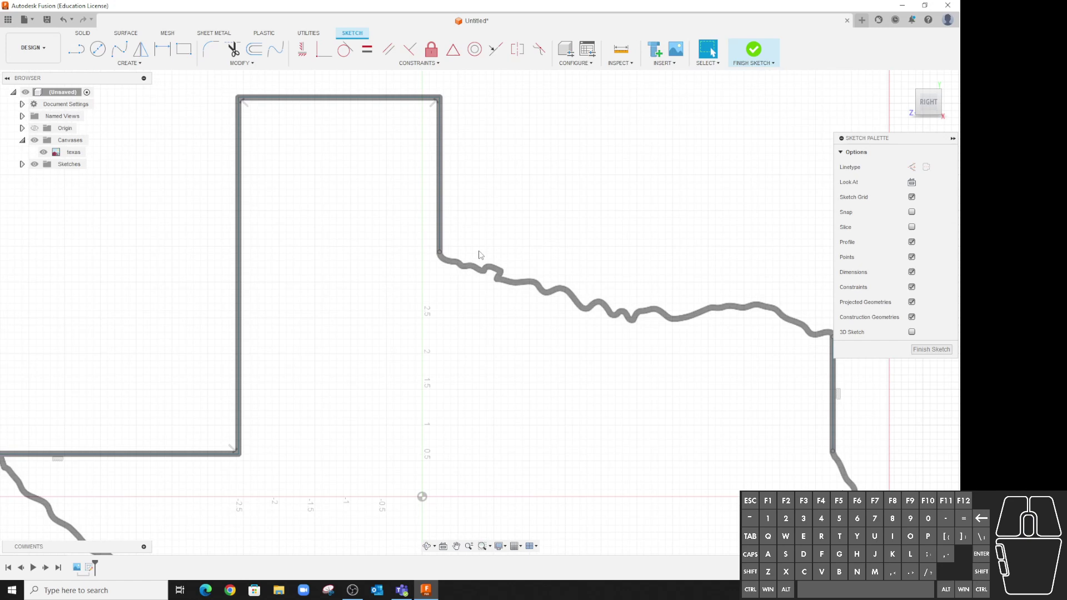
Start a fit-point spline at the panhandle edge and follow the first Red River bends.
{"action": "scroll", "scroll_direction": "up", "scroll_amount": 3}
{"action": "scroll", "scroll_direction": "down", "scroll_amount": 3}
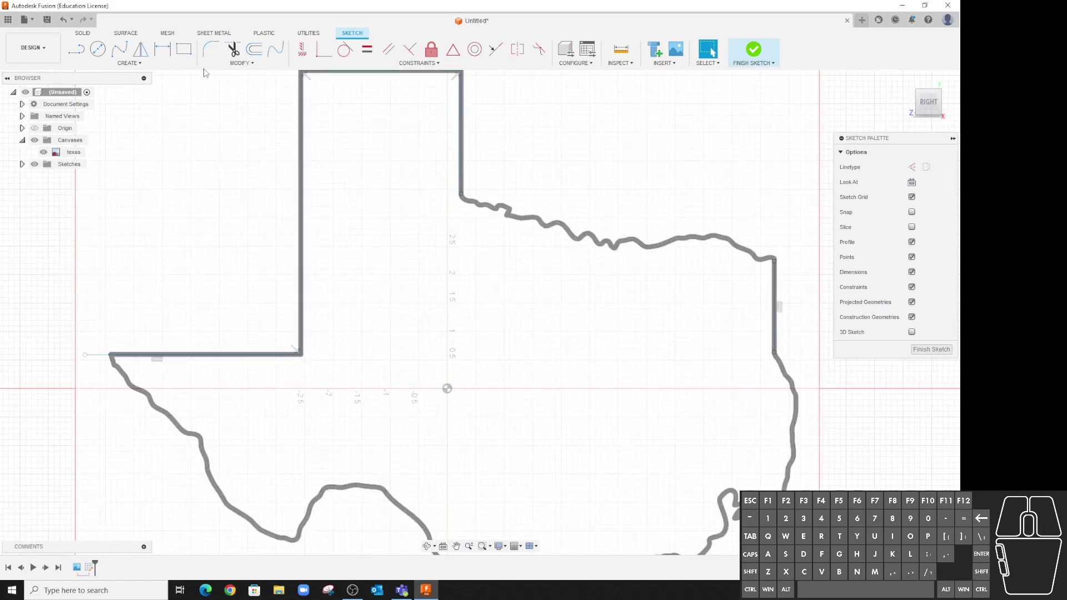
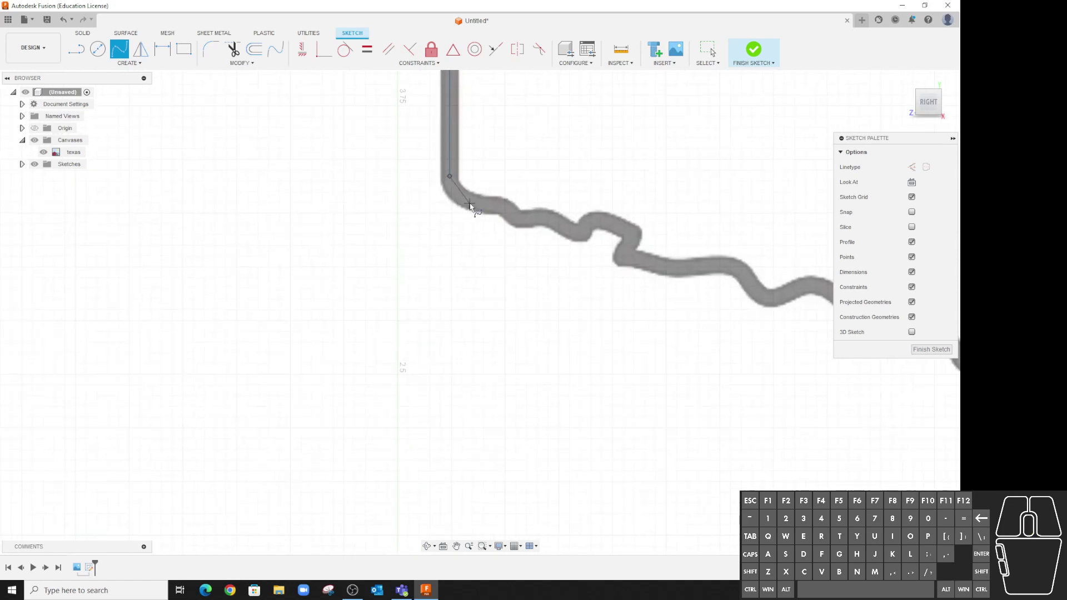
{"action": "left_click", "coordinate": [476, 208]}
{"action": "left_click", "coordinate": [508, 212]}
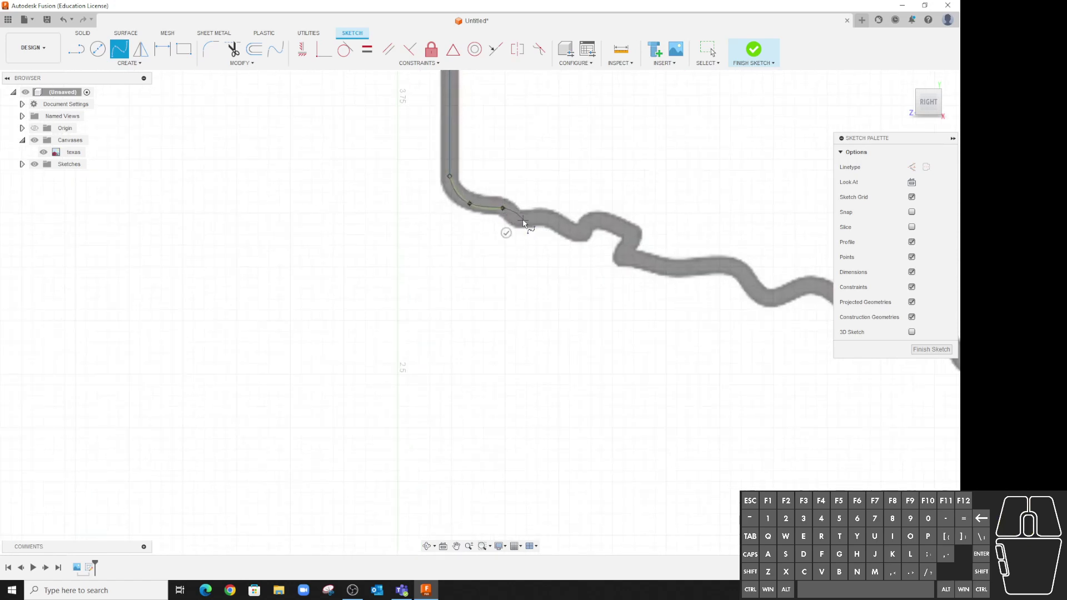
{"action": "left_click", "coordinate": [528, 223]}
{"action": "left_click", "coordinate": [556, 225]}
{"action": "left_click", "coordinate": [582, 235]}
{"action": "left_click", "coordinate": [596, 225]}
{"action": "left_click", "coordinate": [633, 235]}
{"action": "left_click", "coordinate": [626, 258]}
{"action": "left_click", "coordinate": [653, 266]}
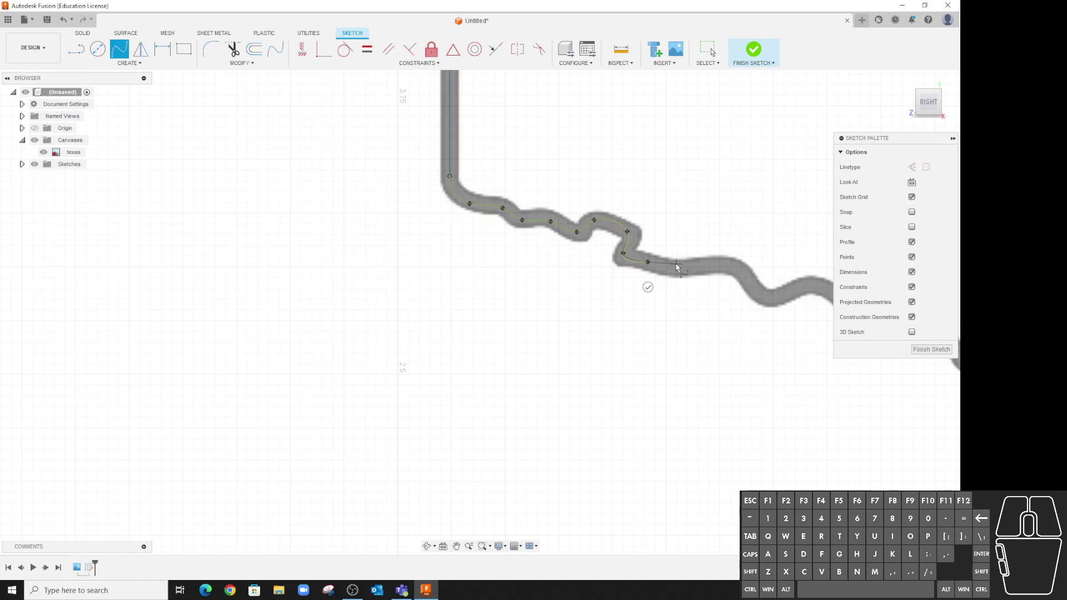
{"action": "left_click", "coordinate": [681, 275]}
{"action": "left_click", "coordinate": [729, 268]}
{"action": "left_click", "coordinate": [770, 302]}
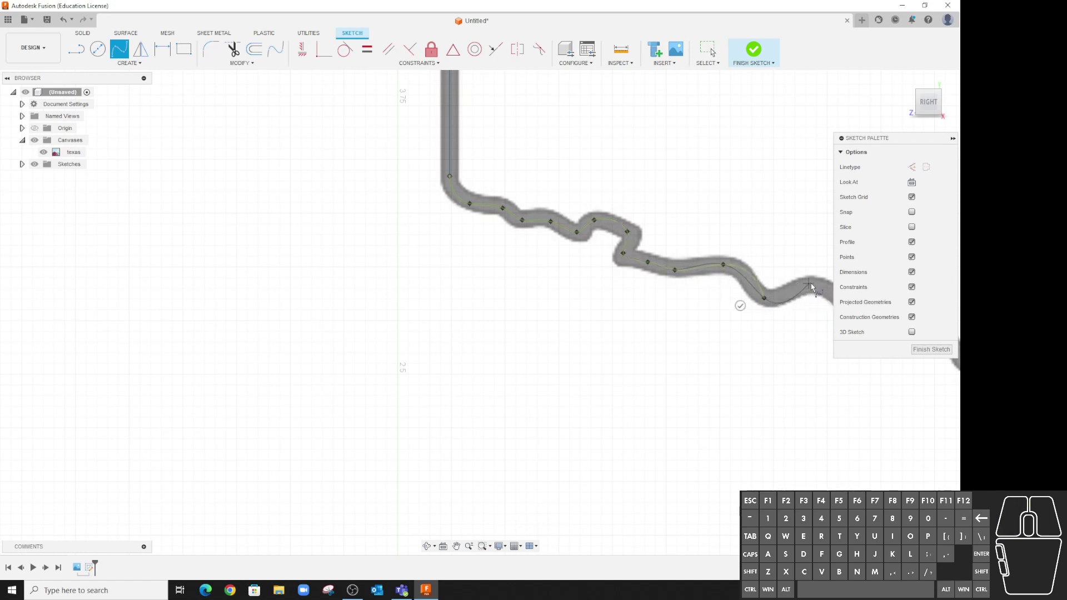
{"action": "left_click", "coordinate": [819, 288]}
Continue the spline along the middle stretch of the wavy river border.
{"action": "middle_click", "coordinate": [786, 327]}
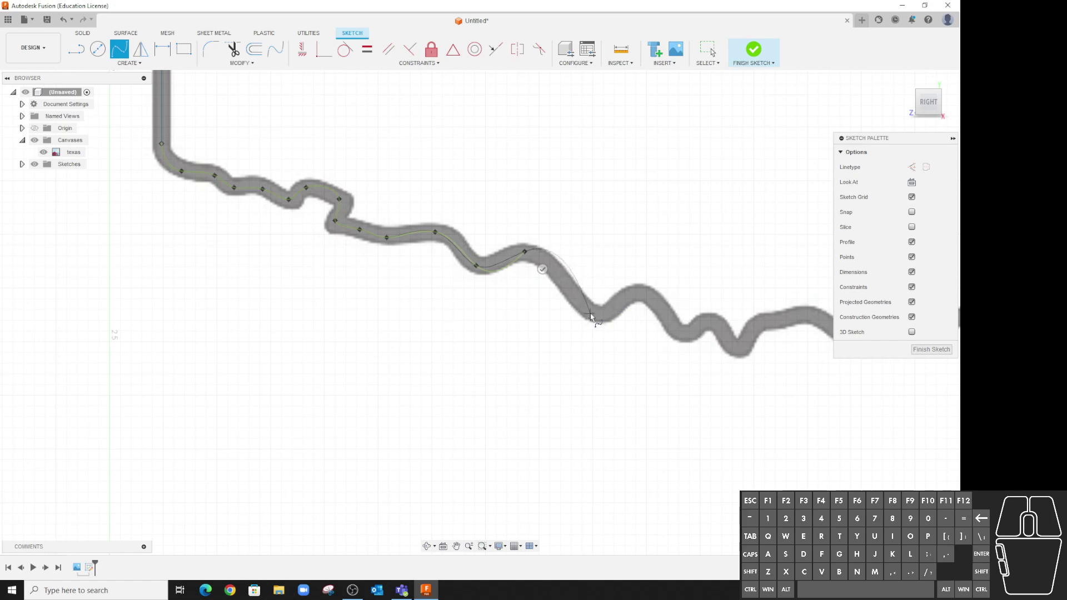
{"action": "left_click", "coordinate": [600, 318]}
{"action": "left_click", "coordinate": [644, 294]}
{"action": "left_click", "coordinate": [688, 336]}
{"action": "left_click", "coordinate": [713, 327]}
{"action": "left_click", "coordinate": [737, 351]}
{"action": "middle_click", "coordinate": [759, 330]}
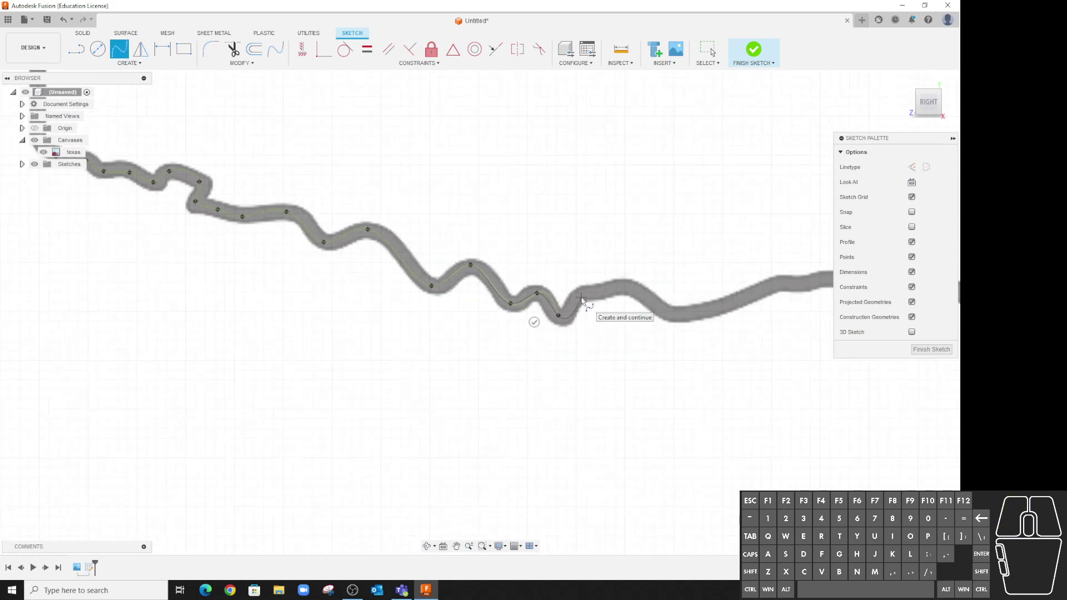
{"action": "left_click", "coordinate": [585, 299]}
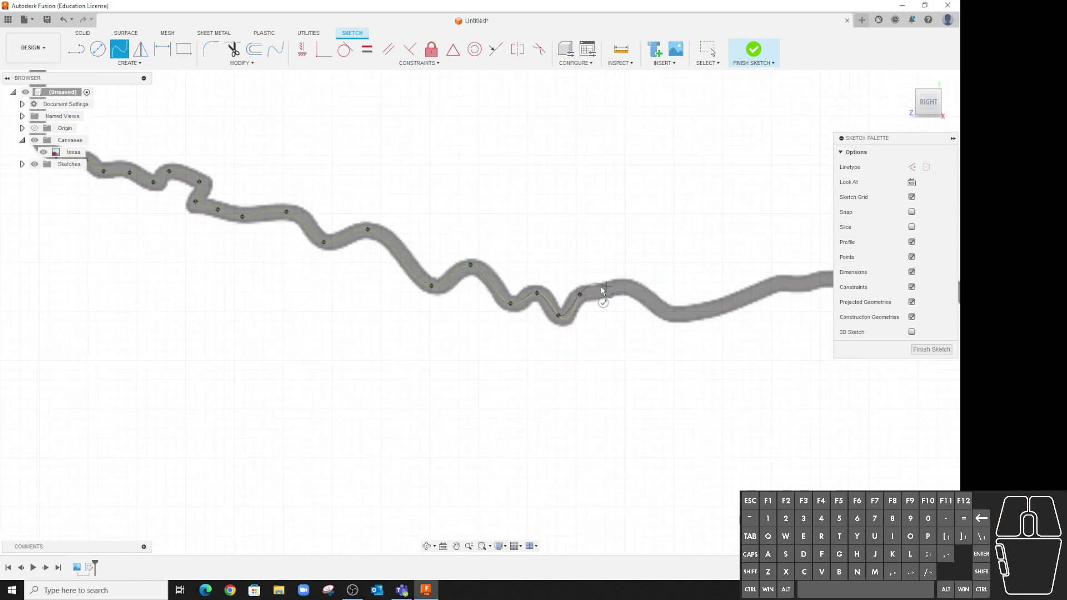
{"action": "left_click", "coordinate": [610, 296]}
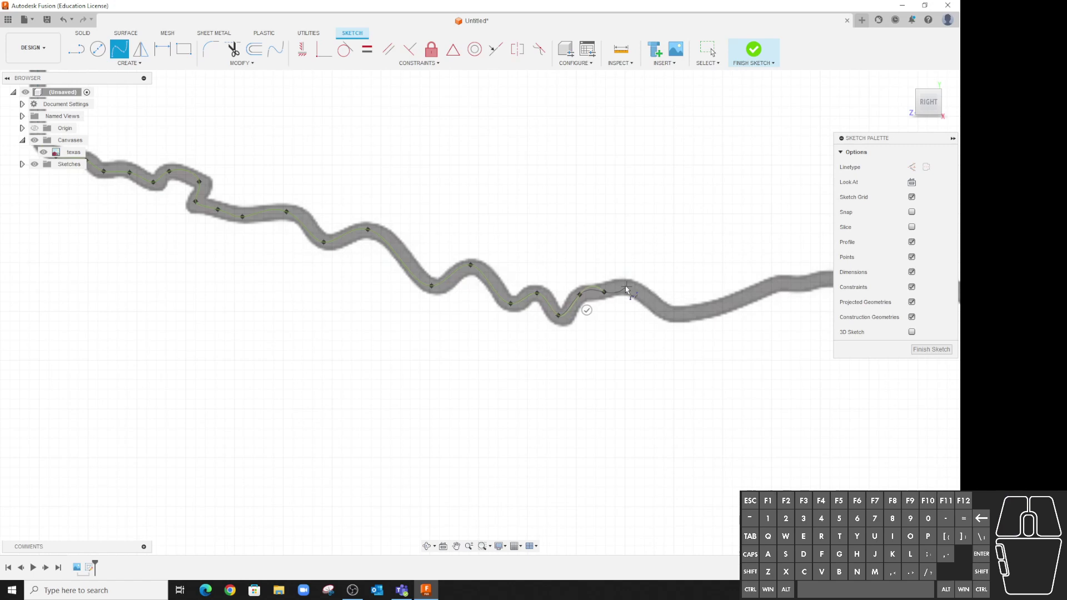
{"action": "left_click", "coordinate": [631, 290]}
{"action": "left_click", "coordinate": [673, 319]}
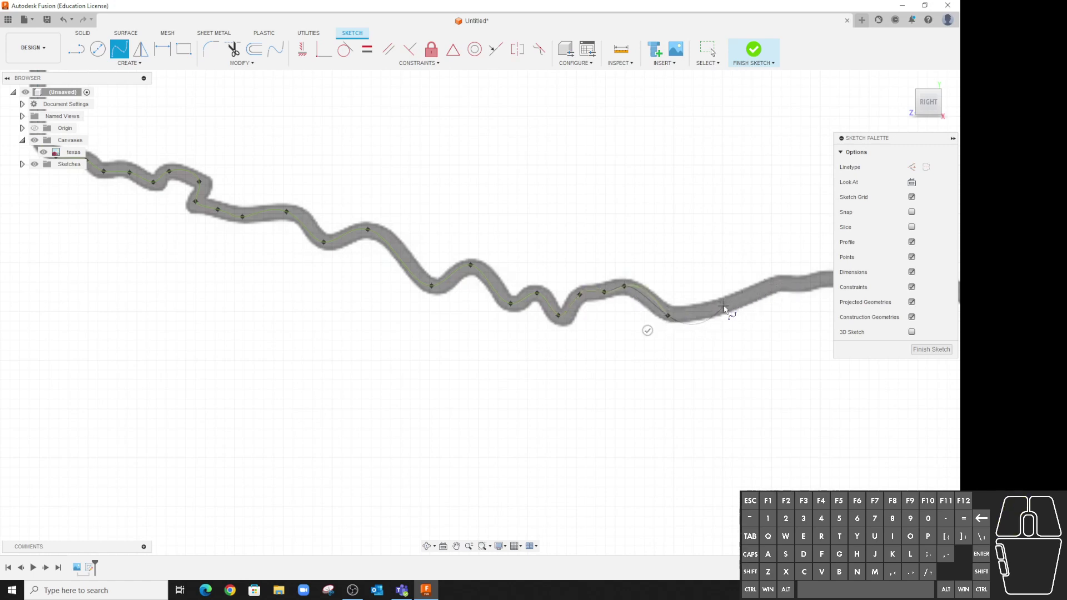
{"action": "left_click", "coordinate": [730, 310]}
{"action": "left_click", "coordinate": [775, 288]}
Carry the spline along the last river stretch to end at the eastern corner.
{"action": "middle_click", "coordinate": [796, 290]}
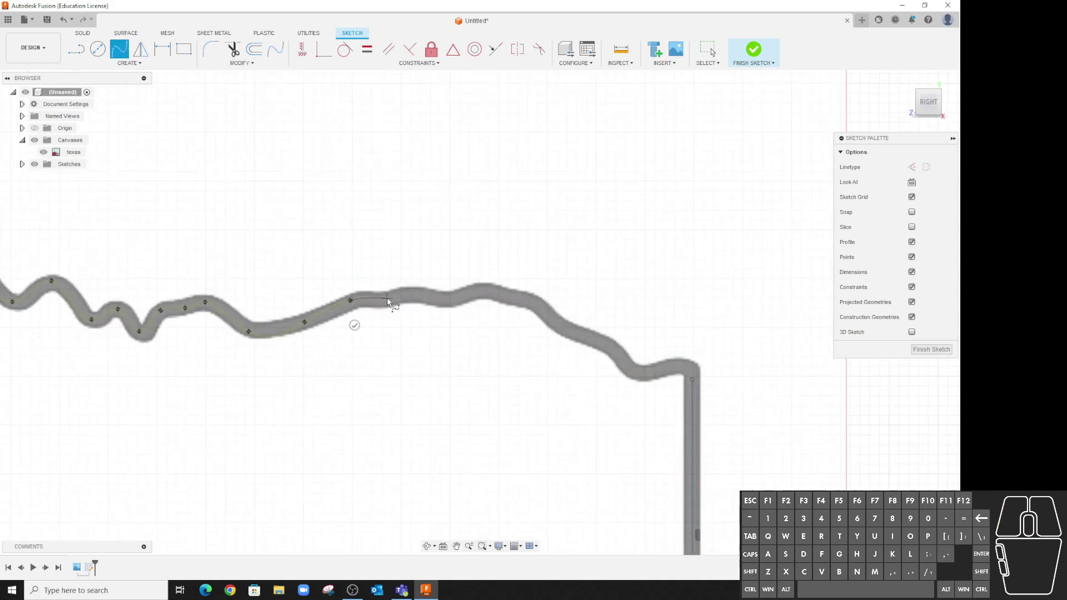
{"action": "left_click", "coordinate": [385, 305]}
{"action": "left_click", "coordinate": [414, 297]}
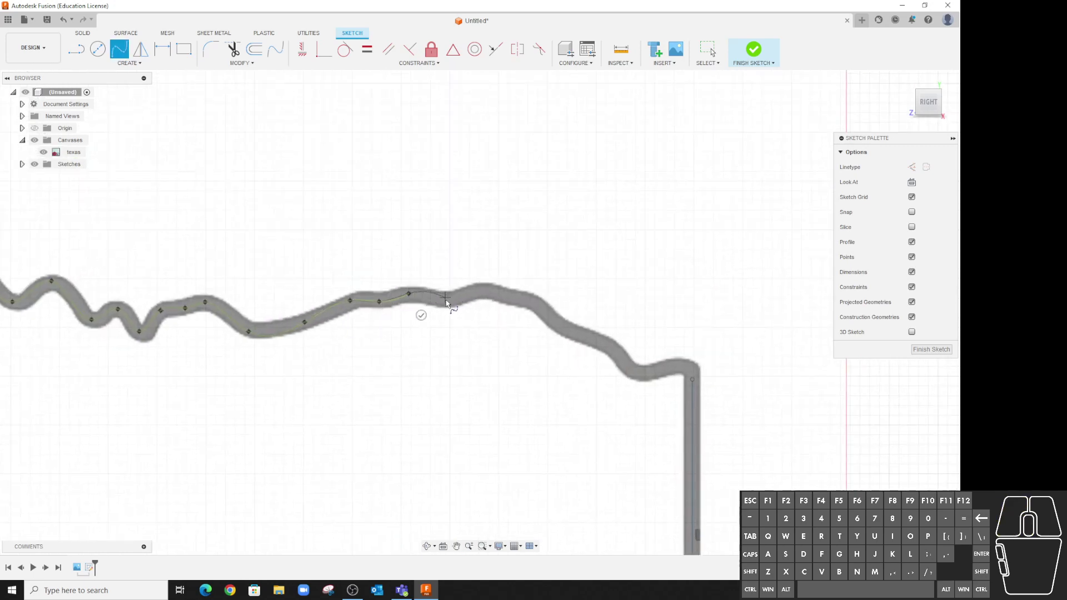
{"action": "left_click", "coordinate": [448, 306]}
{"action": "left_click", "coordinate": [489, 293]}
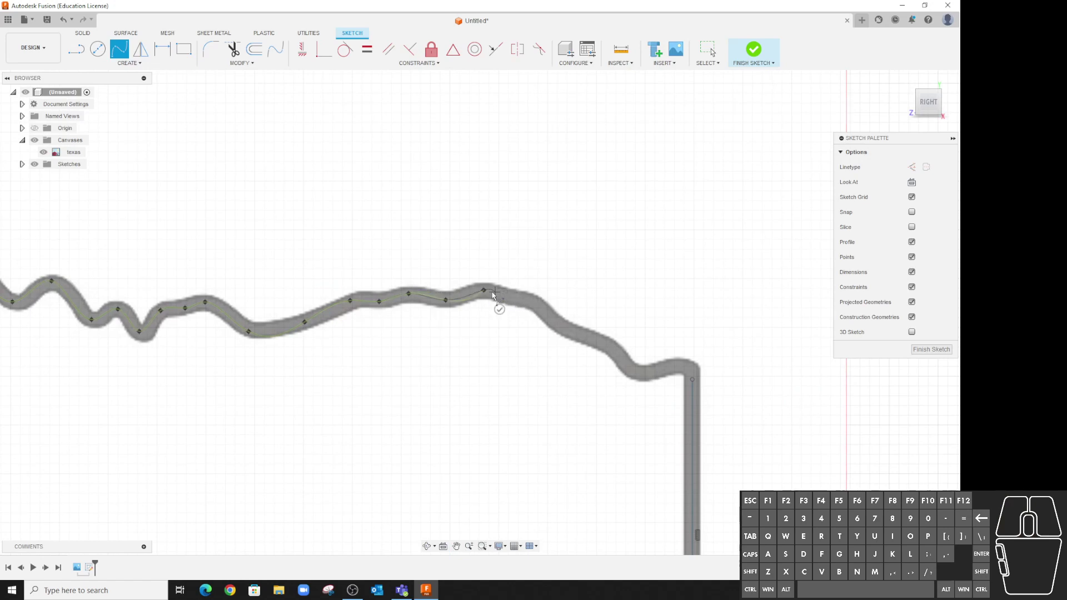
{"action": "left_click", "coordinate": [513, 304]}
{"action": "left_click", "coordinate": [540, 306]}
{"action": "left_click", "coordinate": [561, 332]}
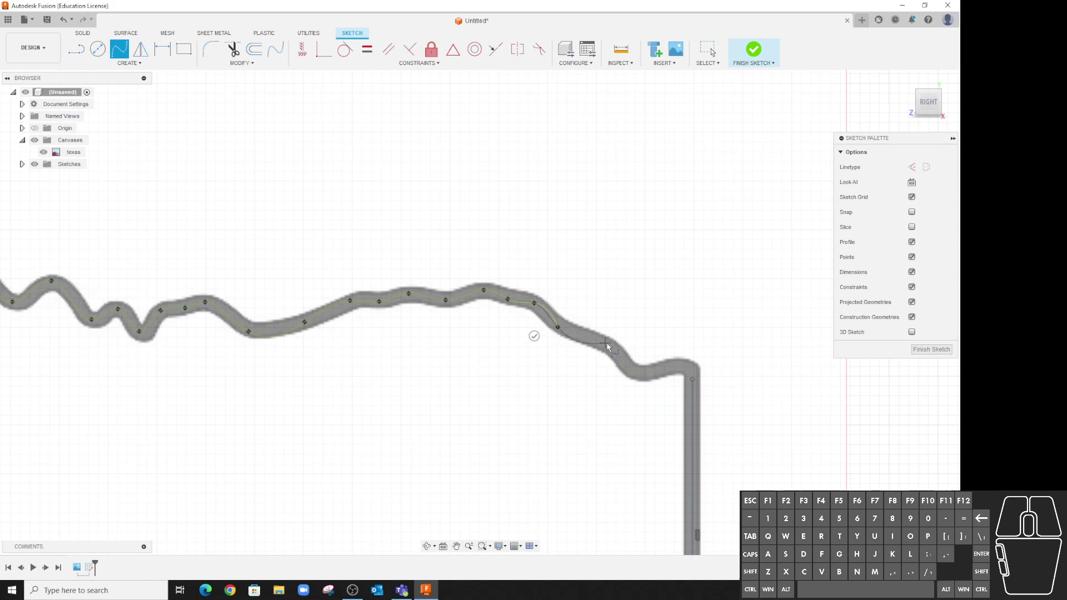
{"action": "left_click", "coordinate": [612, 350]}
{"action": "left_click", "coordinate": [644, 378]}
{"action": "left_click", "coordinate": [681, 371]}
{"action": "left_click", "coordinate": [695, 383]}
Finish the top border spline with OK and begin a new spline down the eastern border.
{"action": "right_click", "coordinate": [739, 365]}
{"action": "left_click", "coordinate": [773, 363]}
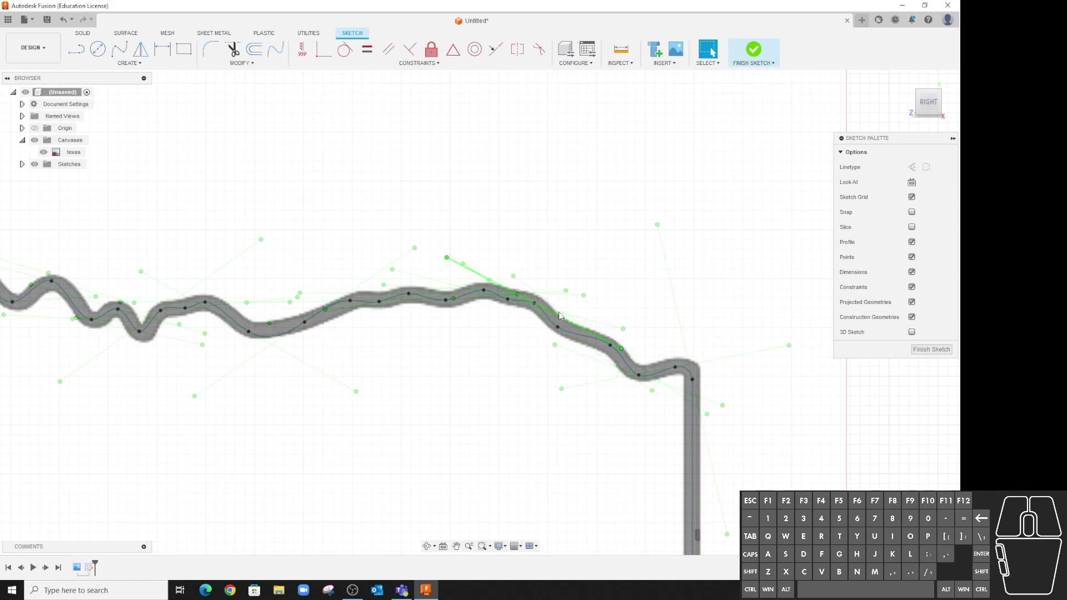
{"action": "left_click_drag", "start_coordinate": [561, 332], "coordinate": [566, 335]}
{"action": "left_click", "coordinate": [613, 350]}
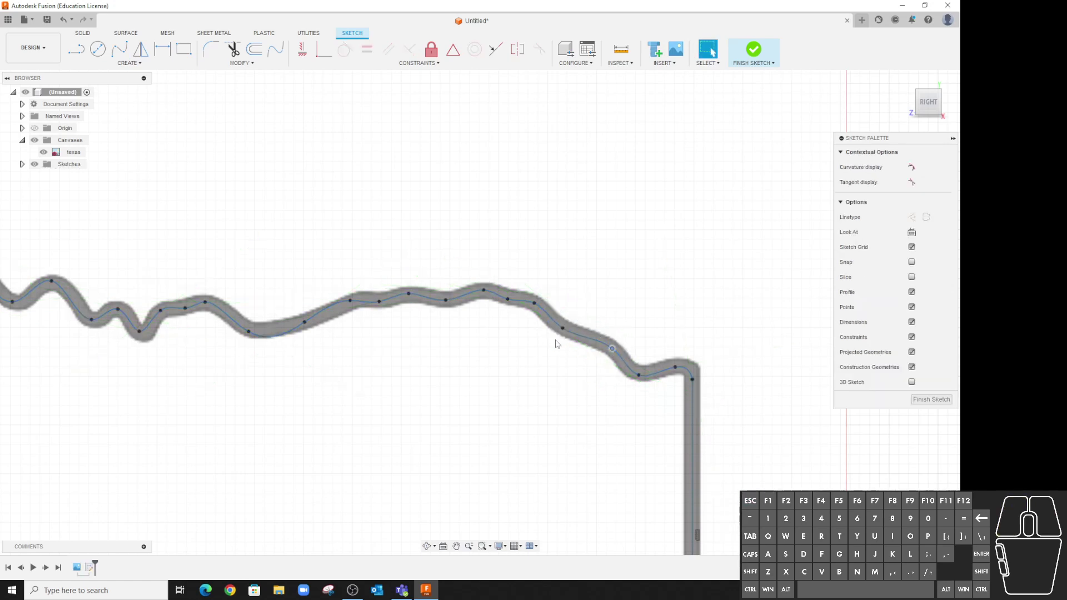
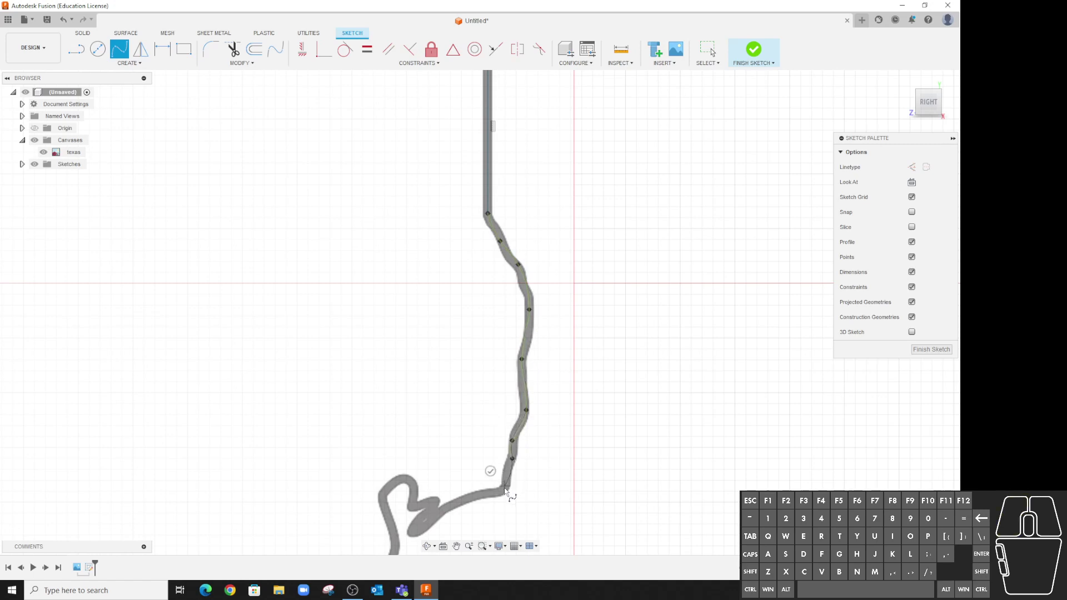
Extend the spline to the coast and across the first coastline bay.
{"action": "left_click", "coordinate": [512, 481]}
{"action": "left_click", "coordinate": [511, 492]}
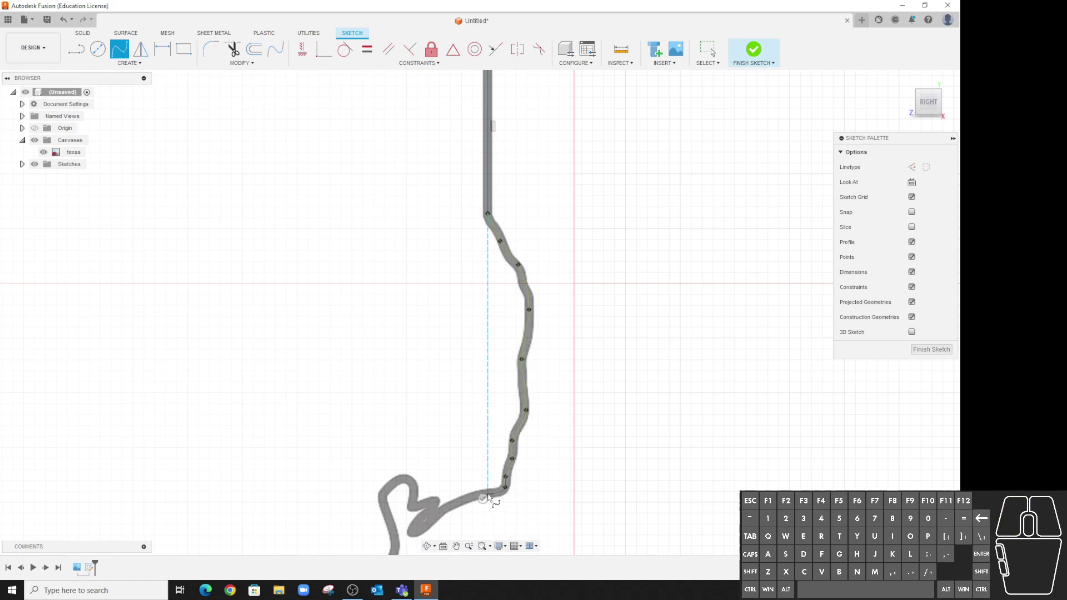
{"action": "scroll", "scroll_direction": "up", "scroll_amount": 3}
{"action": "scroll", "scroll_direction": "up", "scroll_amount": 3}
{"action": "scroll", "scroll_direction": "down", "scroll_amount": 3}
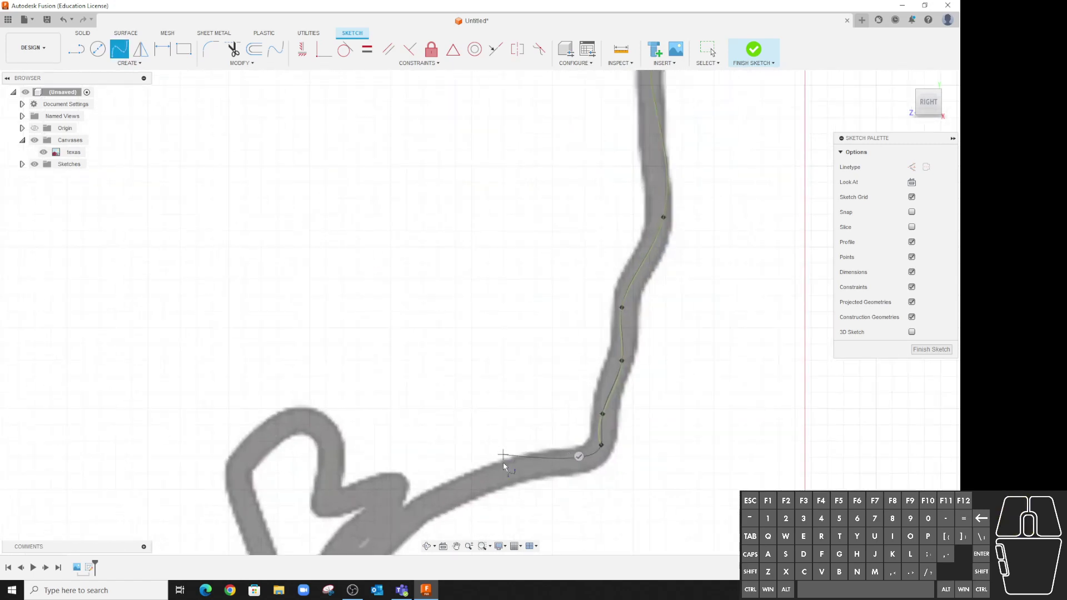
{"action": "left_click_drag", "start_coordinate": [522, 475], "coordinate": [510, 479]}
{"action": "middle_click", "coordinate": [454, 498]}
{"action": "left_click", "coordinate": [435, 306]}
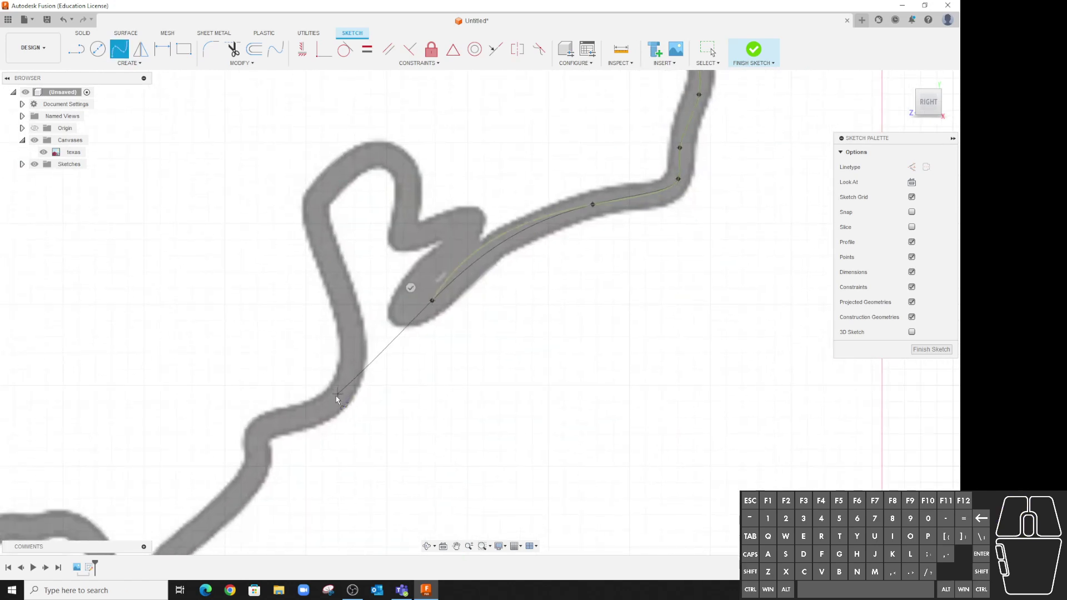
{"action": "left_click", "coordinate": [339, 404]}
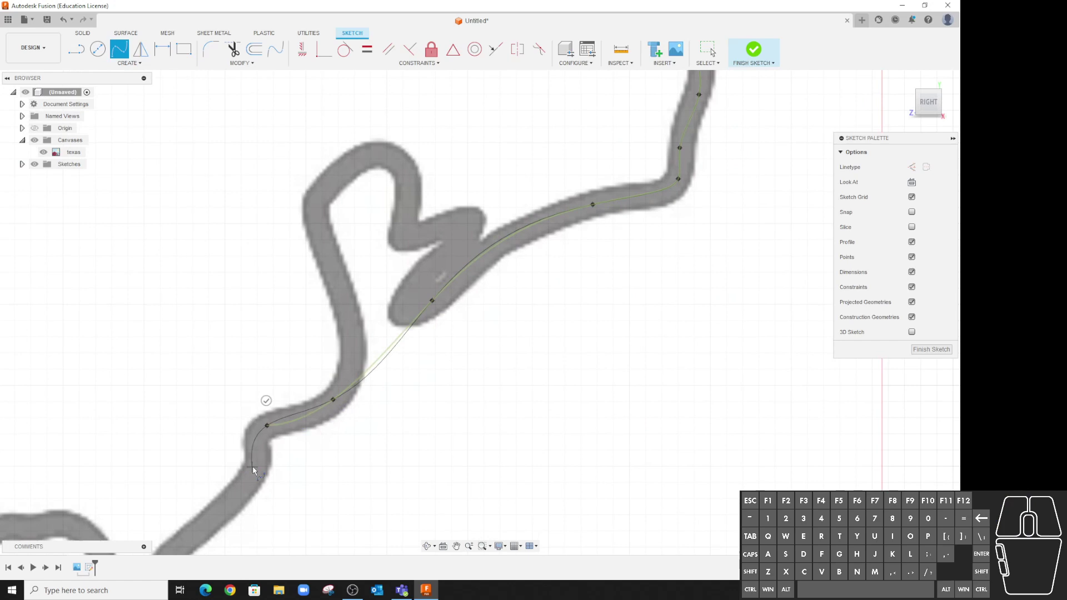
{"action": "left_click", "coordinate": [256, 473]}
Trace the spline down the Gulf coastline past the corner and notch.
{"action": "middle_click", "coordinate": [269, 426]}
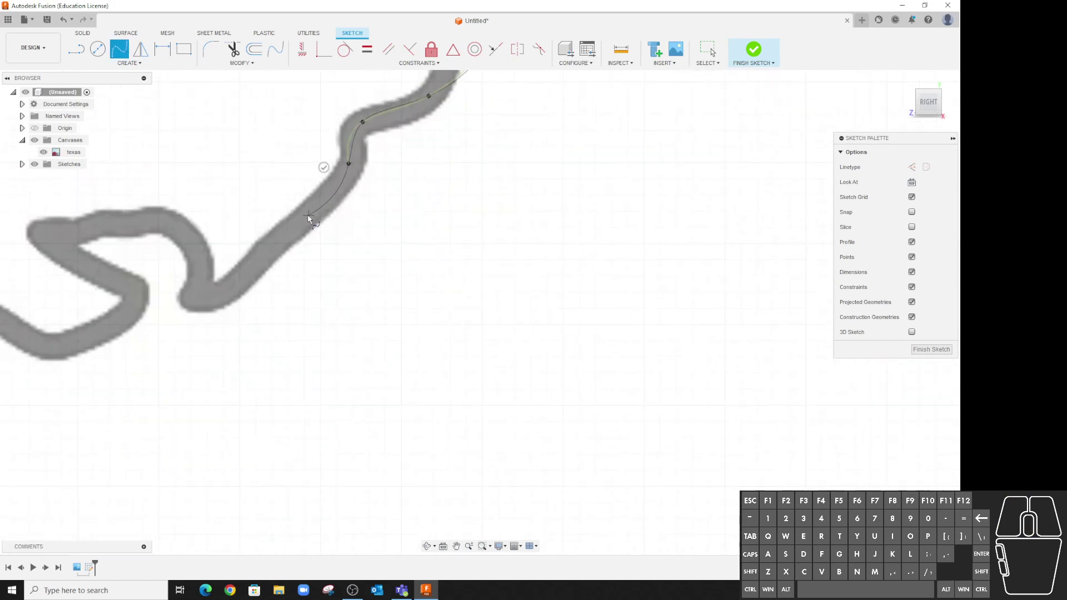
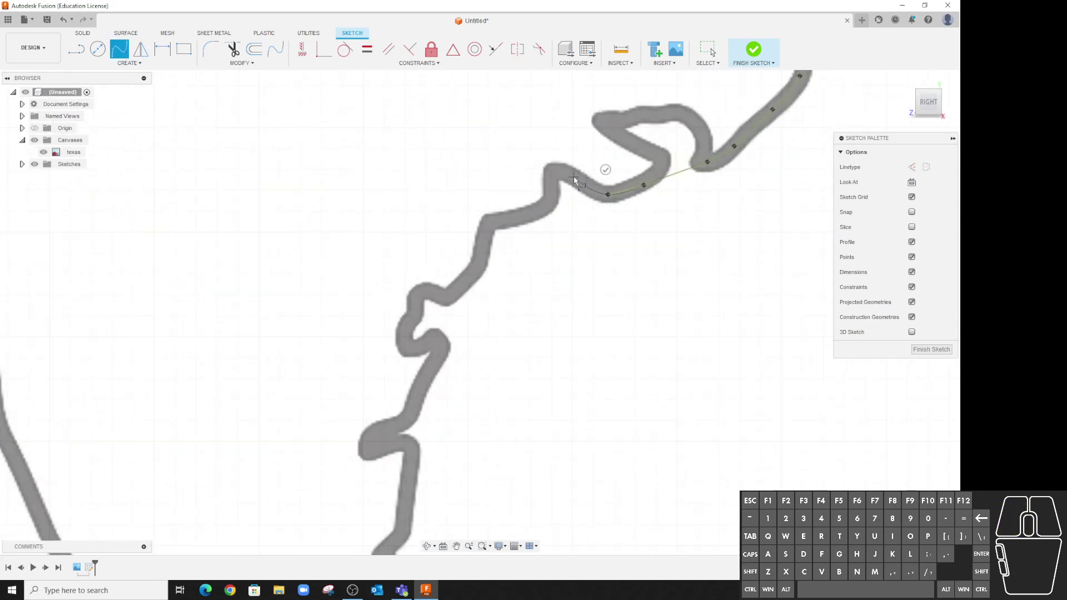
{"action": "left_click", "coordinate": [574, 182]}
{"action": "left_click", "coordinate": [559, 174]}
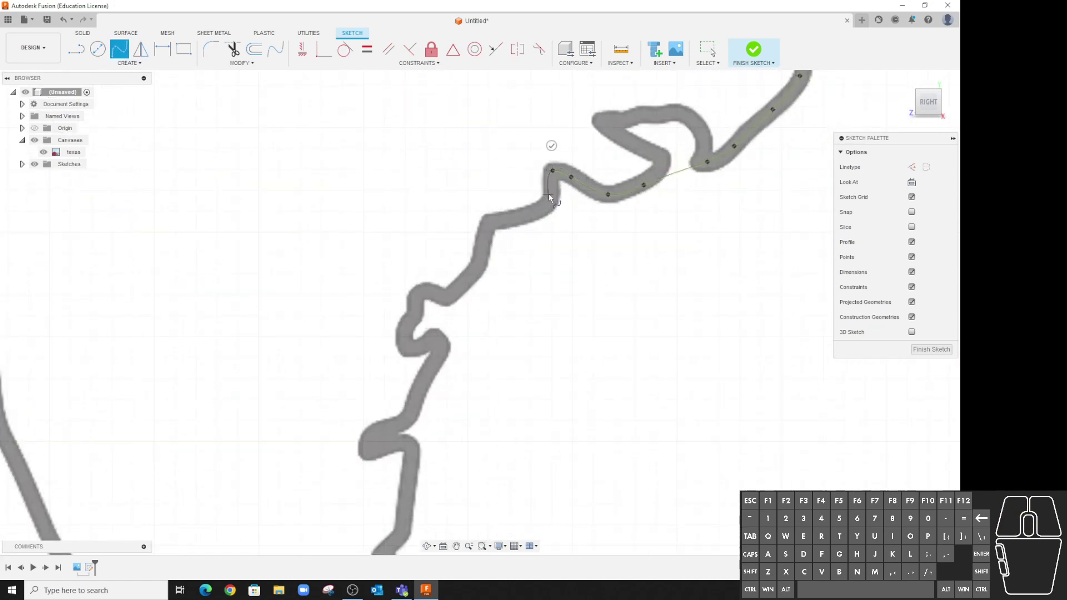
{"action": "left_click", "coordinate": [555, 204]}
{"action": "left_click", "coordinate": [496, 226]}
{"action": "left_click", "coordinate": [485, 268]}
{"action": "left_click", "coordinate": [453, 301]}
{"action": "left_click", "coordinate": [425, 296]}
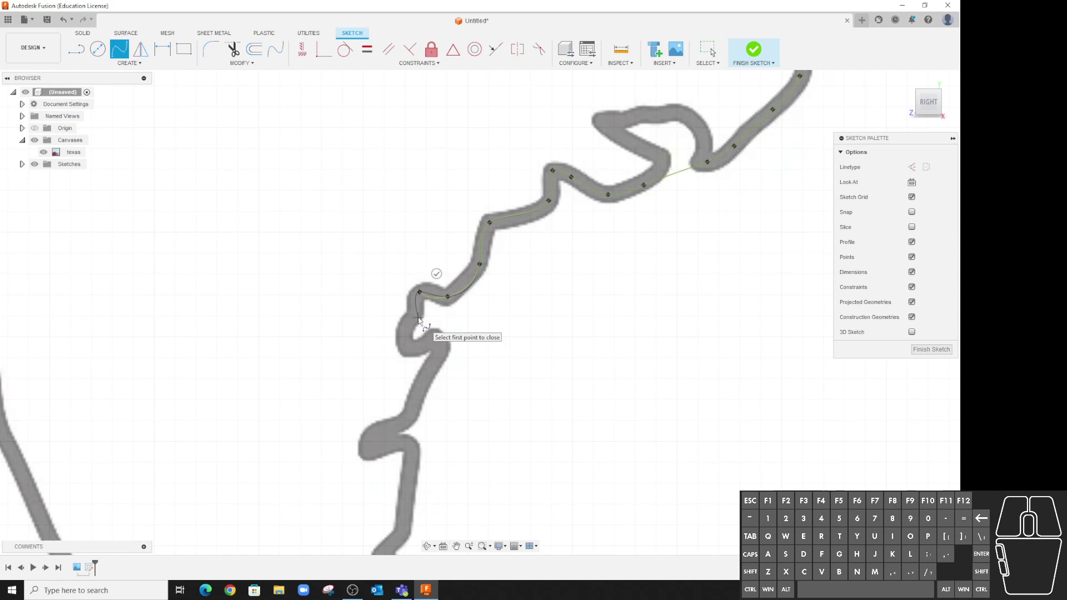
{"action": "right_click", "coordinate": [429, 313]}
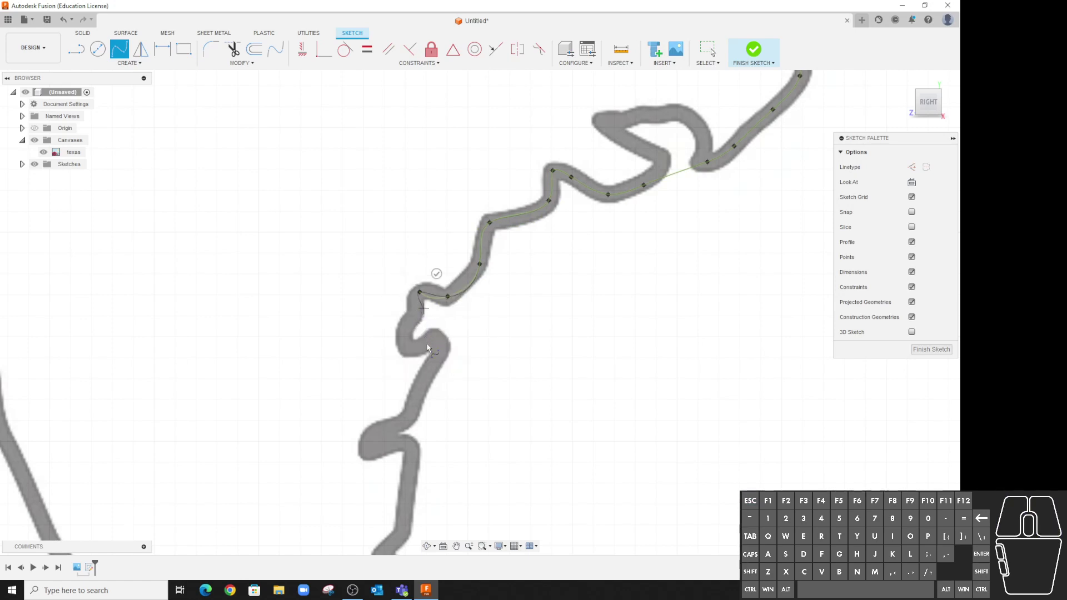
{"action": "left_click", "coordinate": [445, 366]}
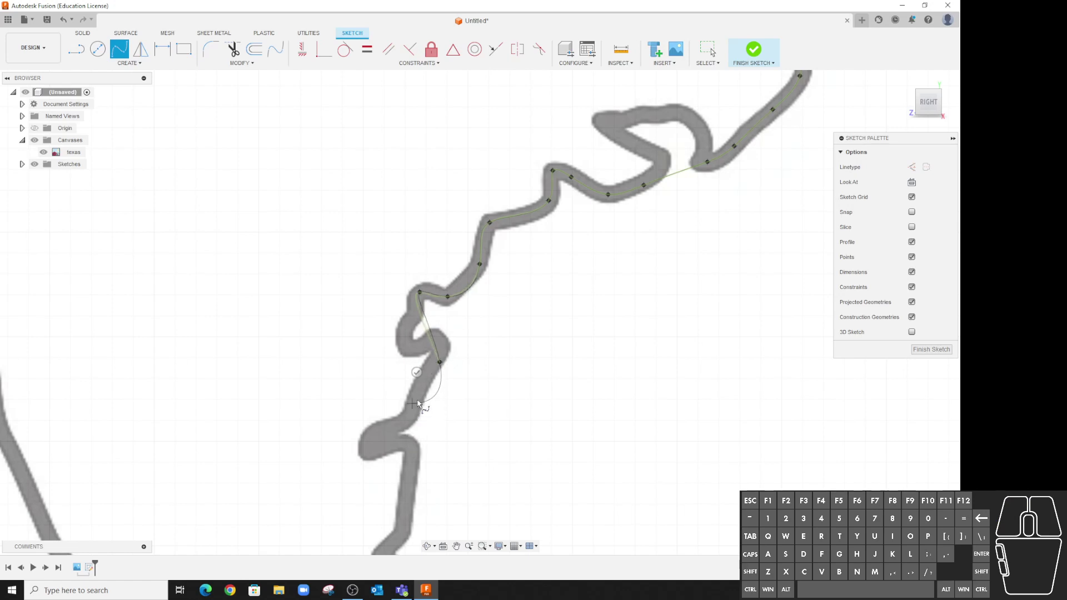
{"action": "left_click", "coordinate": [420, 406]}
{"action": "left_click", "coordinate": [416, 452]}
Follow the southern coastline to the tip of Texas and finish the spline with OK.
{"action": "middle_click", "coordinate": [449, 364]}
{"action": "scroll", "scroll_direction": "down", "scroll_amount": 3}
{"action": "left_click_drag", "start_coordinate": [493, 269], "coordinate": [491, 280]}
{"action": "left_click", "coordinate": [493, 301]}
{"action": "left_click", "coordinate": [476, 323]}
{"action": "left_click", "coordinate": [490, 356]}
{"action": "left_click", "coordinate": [523, 425]}
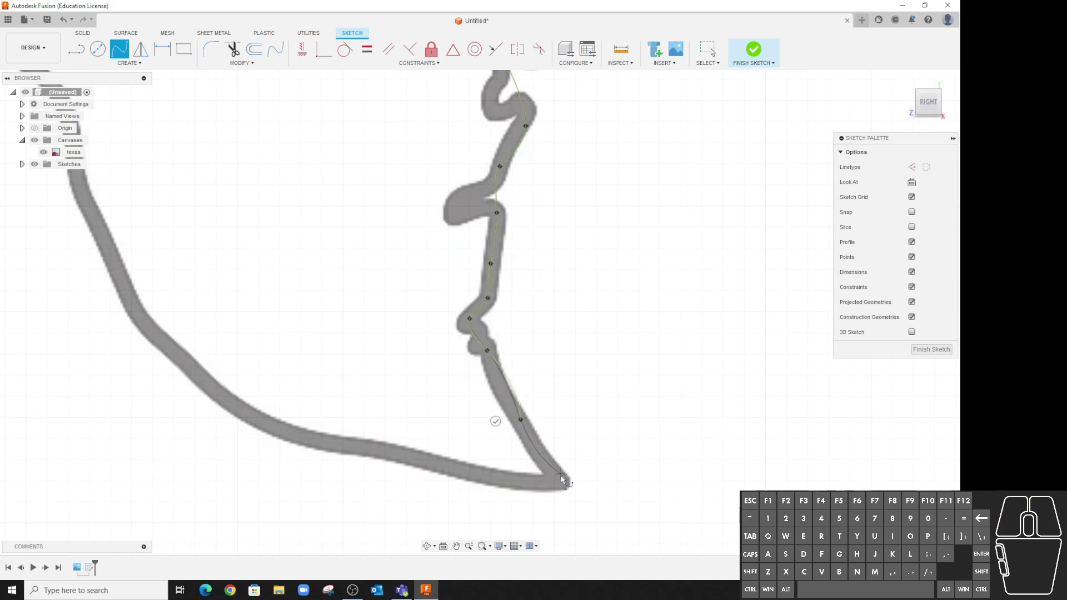
{"action": "left_click", "coordinate": [563, 486]}
{"action": "right_click", "coordinate": [606, 405]}
{"action": "left_click", "coordinate": [642, 405]}
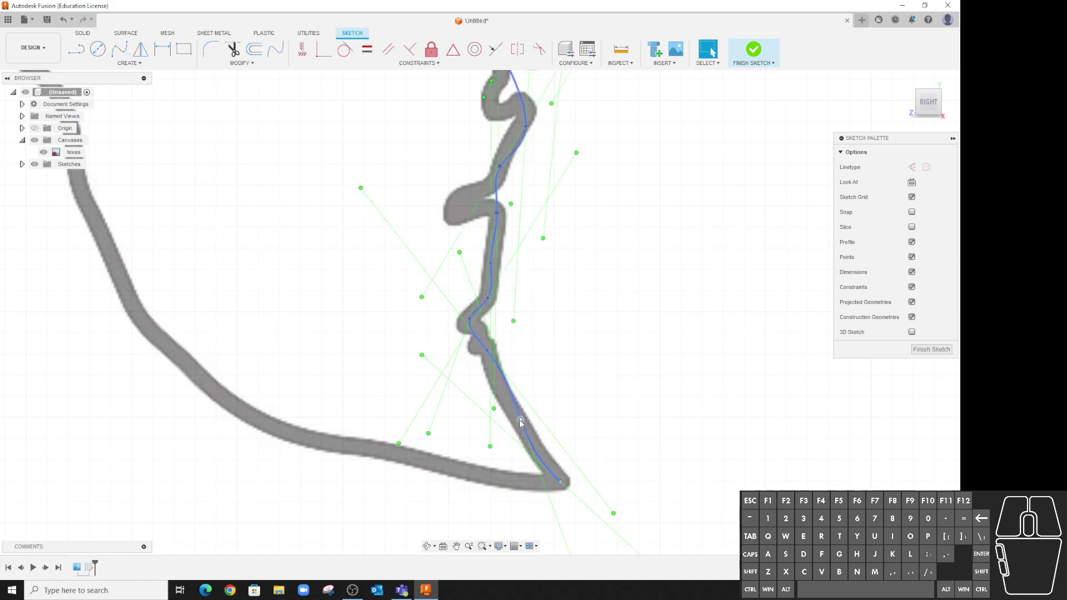
Drag the spline's lower fit points so the curve hugs the coastline outline.
{"action": "left_click_drag", "start_coordinate": [522, 424], "coordinate": [534, 444]}
{"action": "left_click_drag", "start_coordinate": [489, 356], "coordinate": [506, 399]}
{"action": "left_click", "coordinate": [472, 326]}
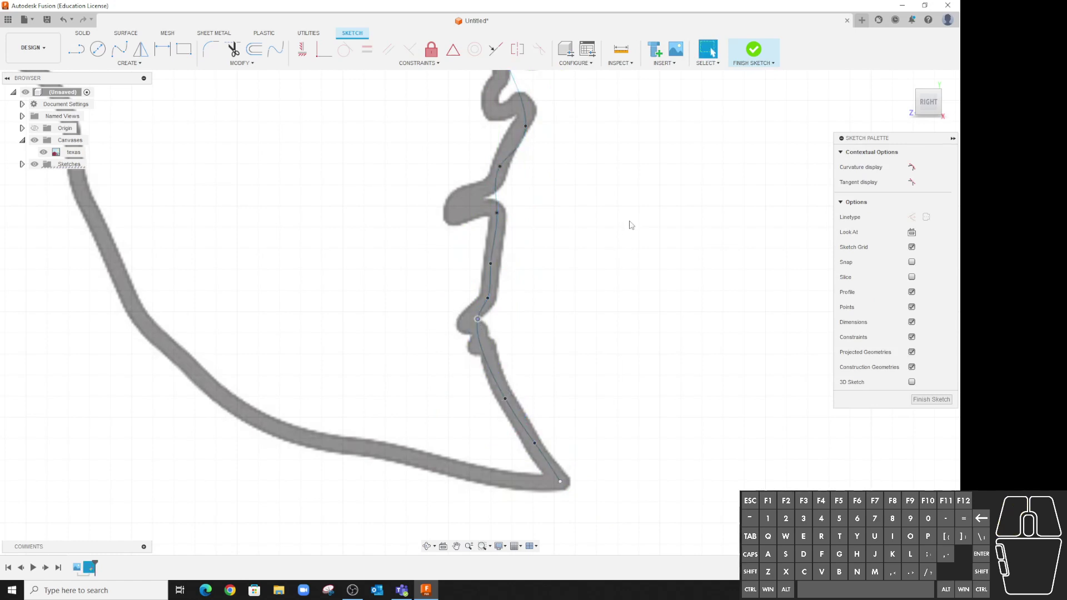
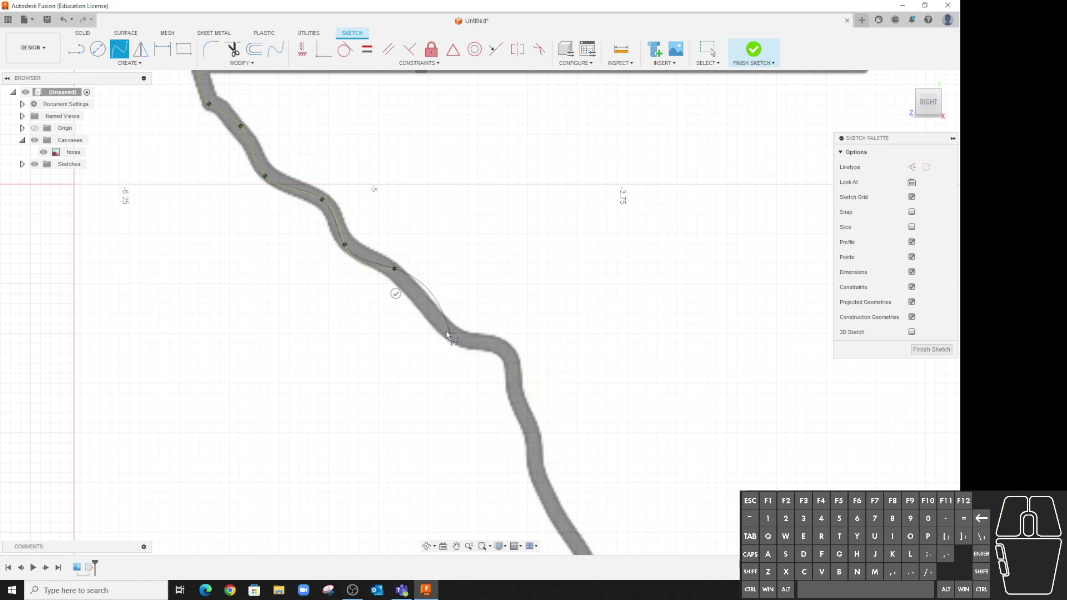
Continue the Rio Grande spline down the winding border through its lowest bend.
{"action": "left_click", "coordinate": [459, 342]}
{"action": "left_click", "coordinate": [508, 350]}
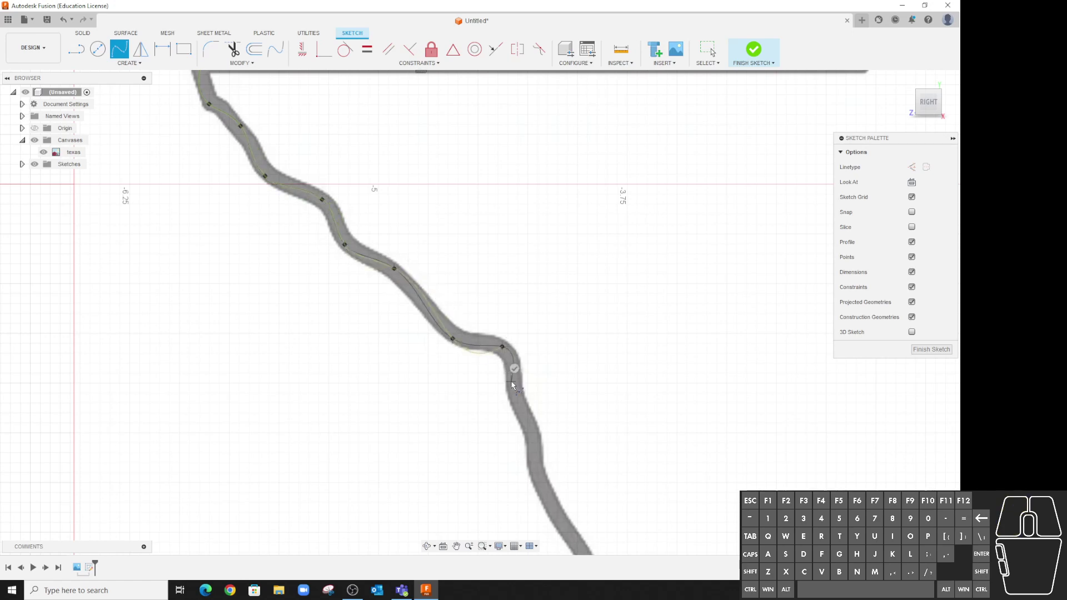
{"action": "left_click", "coordinate": [514, 390]}
{"action": "left_click", "coordinate": [540, 440]}
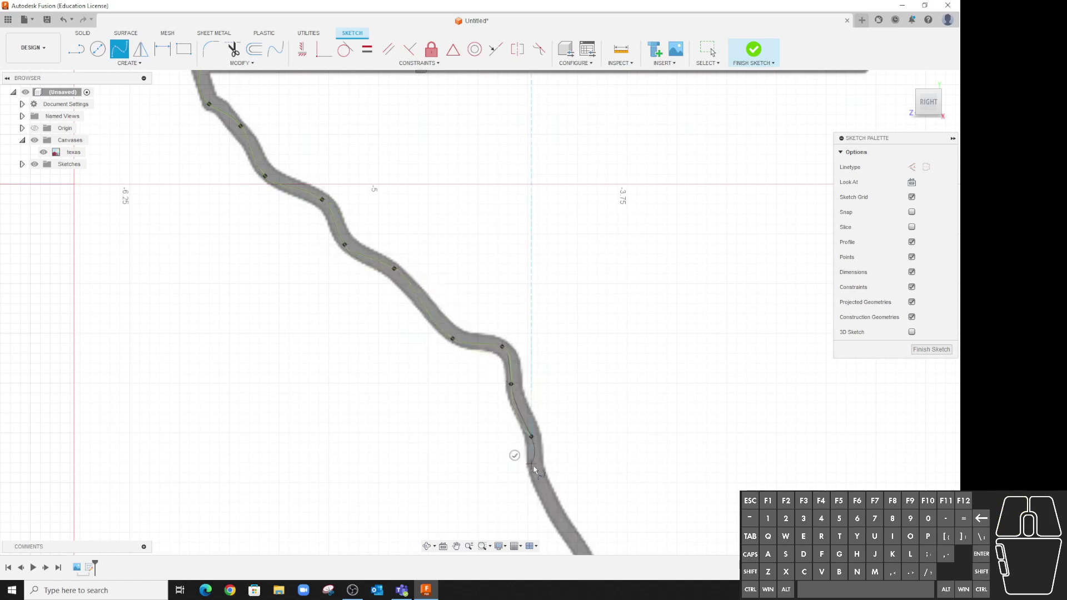
{"action": "left_click", "coordinate": [536, 472]}
{"action": "middle_click", "coordinate": [557, 405]}
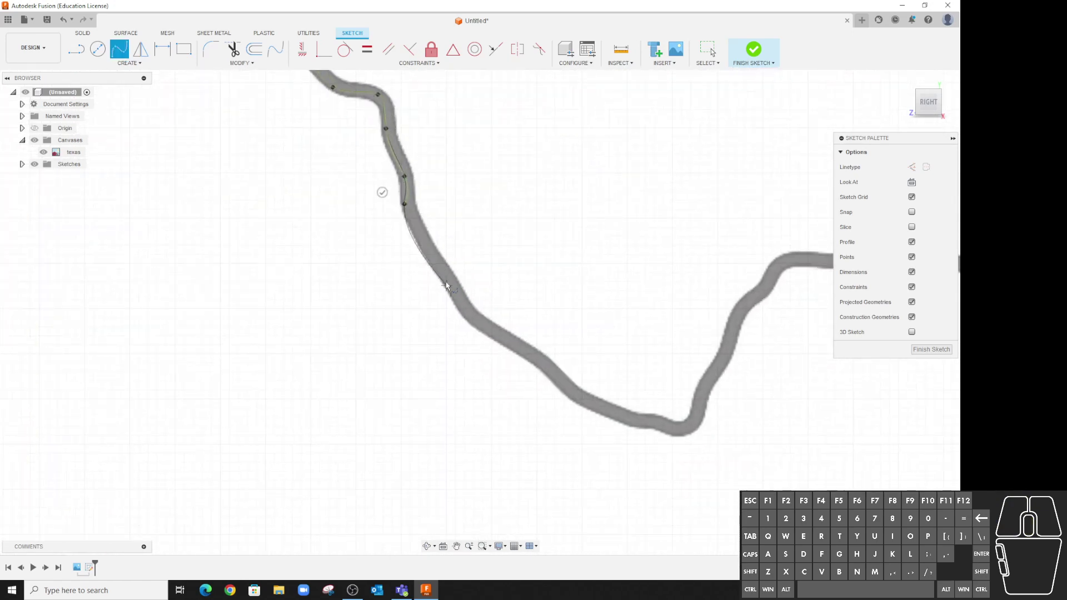
{"action": "left_click", "coordinate": [438, 270]}
{"action": "left_click", "coordinate": [469, 316]}
{"action": "left_click", "coordinate": [538, 362]}
{"action": "left_click", "coordinate": [579, 399]}
{"action": "left_click", "coordinate": [644, 424]}
{"action": "left_click", "coordinate": [667, 422]}
{"action": "left_click", "coordinate": [686, 431]}
{"action": "left_click", "coordinate": [703, 415]}
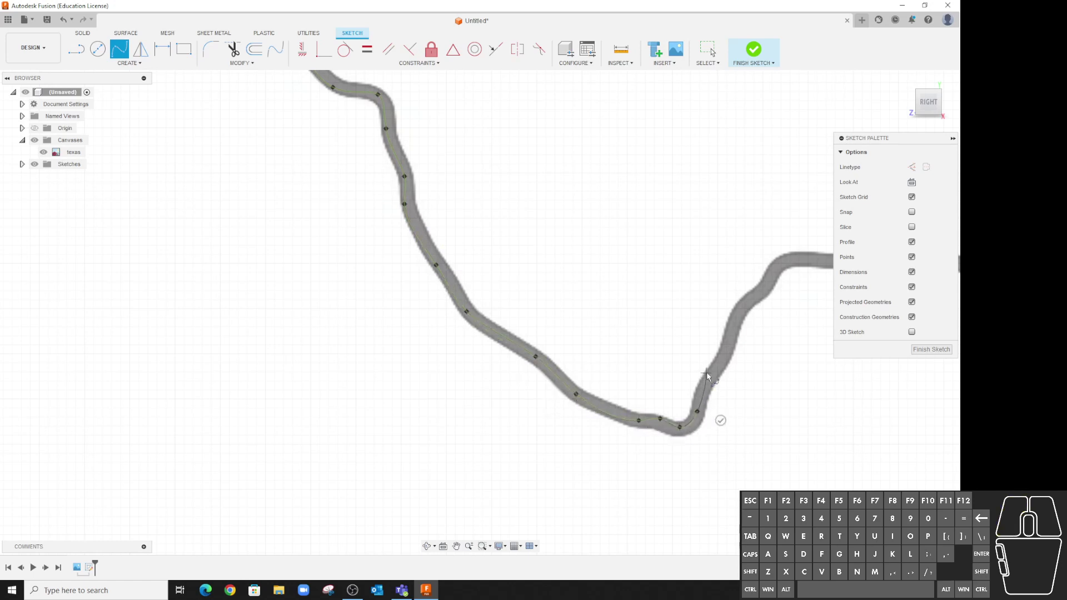
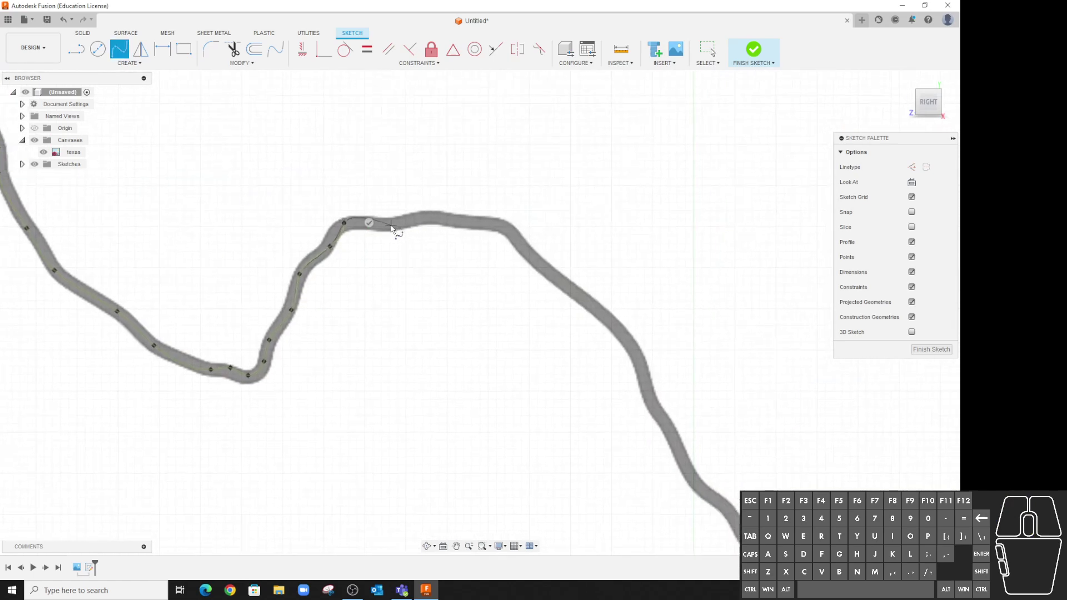
Trace the spline over the border peak and down the long curving slope.
{"action": "left_click", "coordinate": [393, 231]}
{"action": "left_click", "coordinate": [436, 218]}
{"action": "left_click", "coordinate": [473, 230]}
{"action": "left_click", "coordinate": [508, 228]}
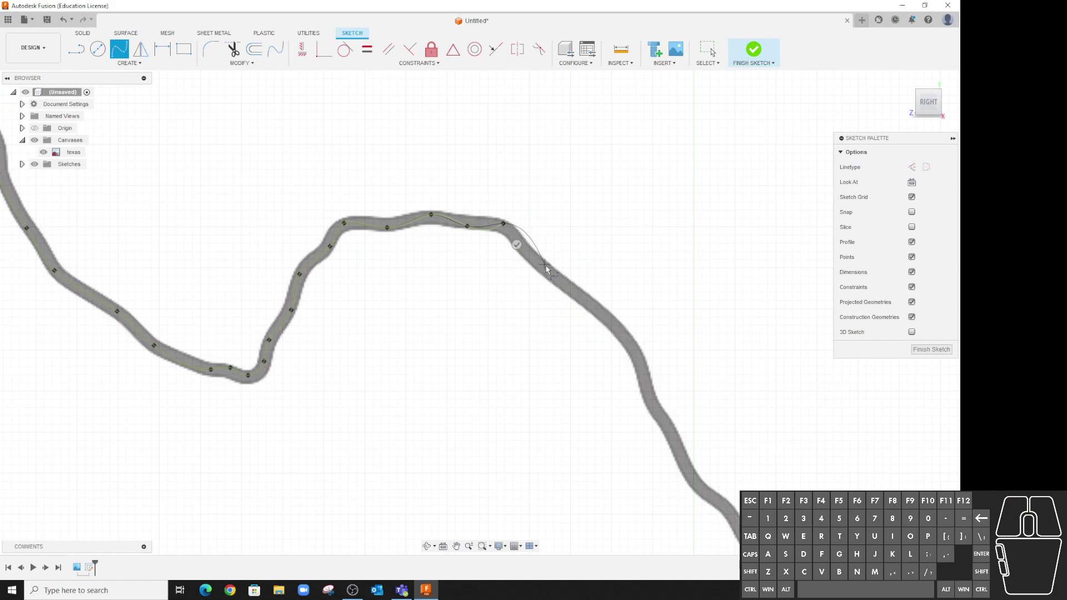
{"action": "left_click", "coordinate": [527, 260]}
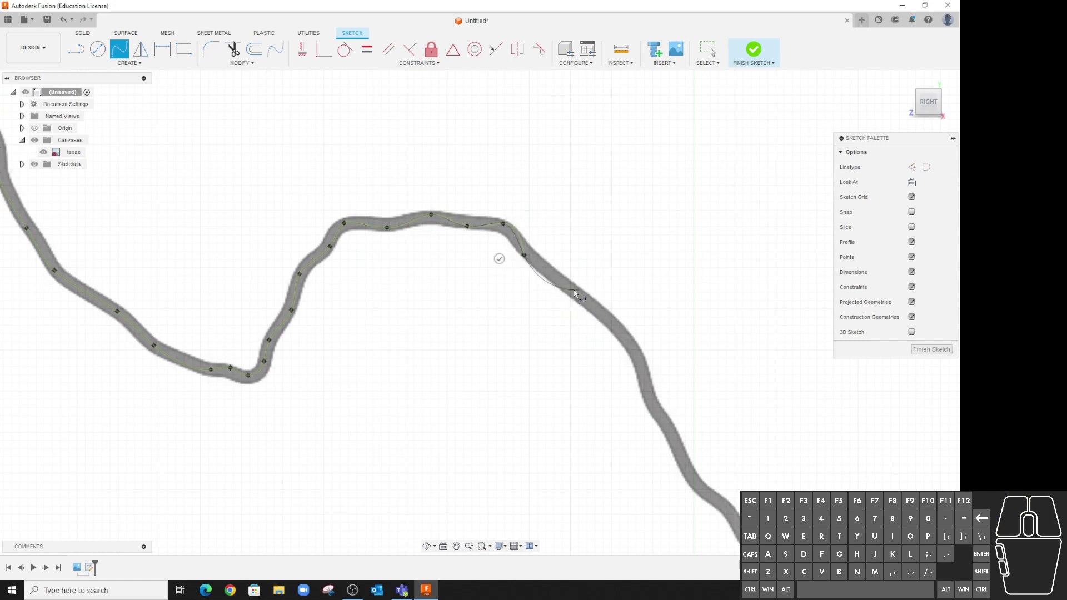
{"action": "left_click", "coordinate": [580, 298]}
{"action": "left_click", "coordinate": [635, 355]}
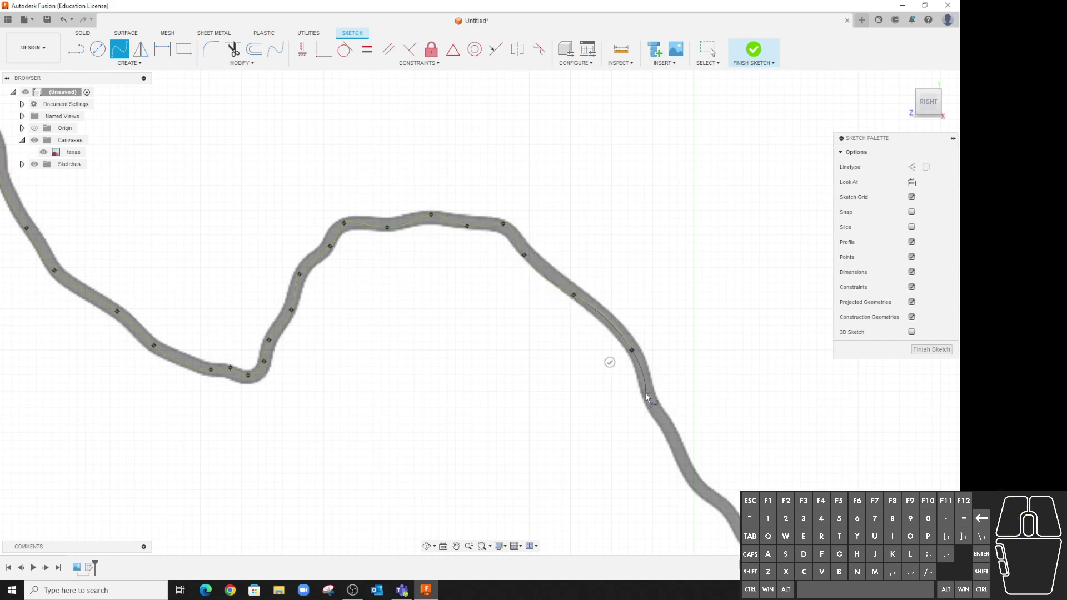
{"action": "left_click", "coordinate": [651, 407]}
{"action": "middle_click", "coordinate": [650, 350]}
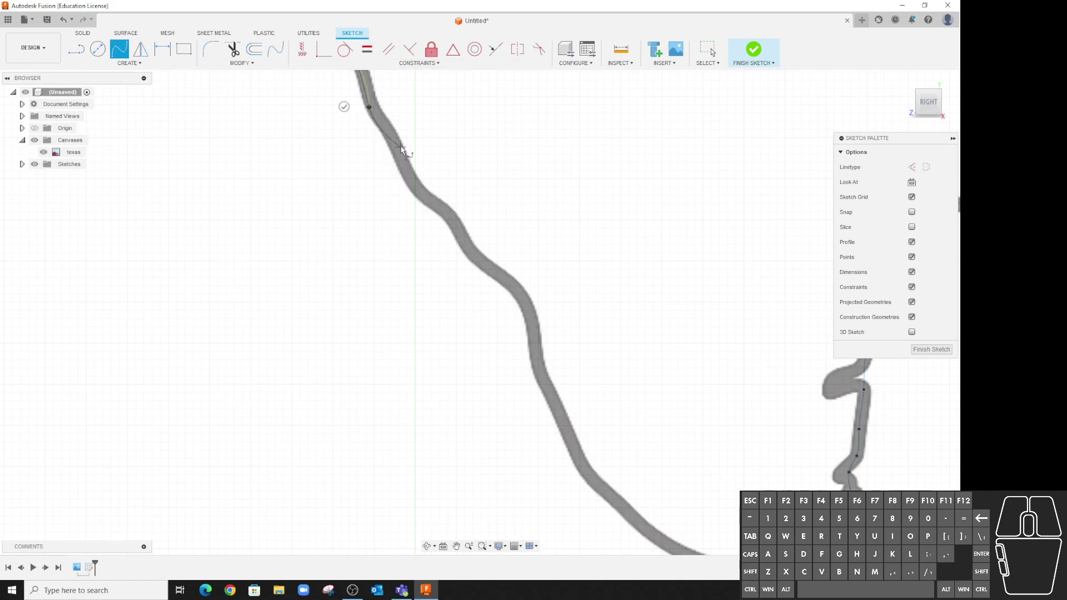
{"action": "left_click", "coordinate": [395, 138]}
{"action": "left_click", "coordinate": [418, 189]}
{"action": "left_click", "coordinate": [457, 219]}
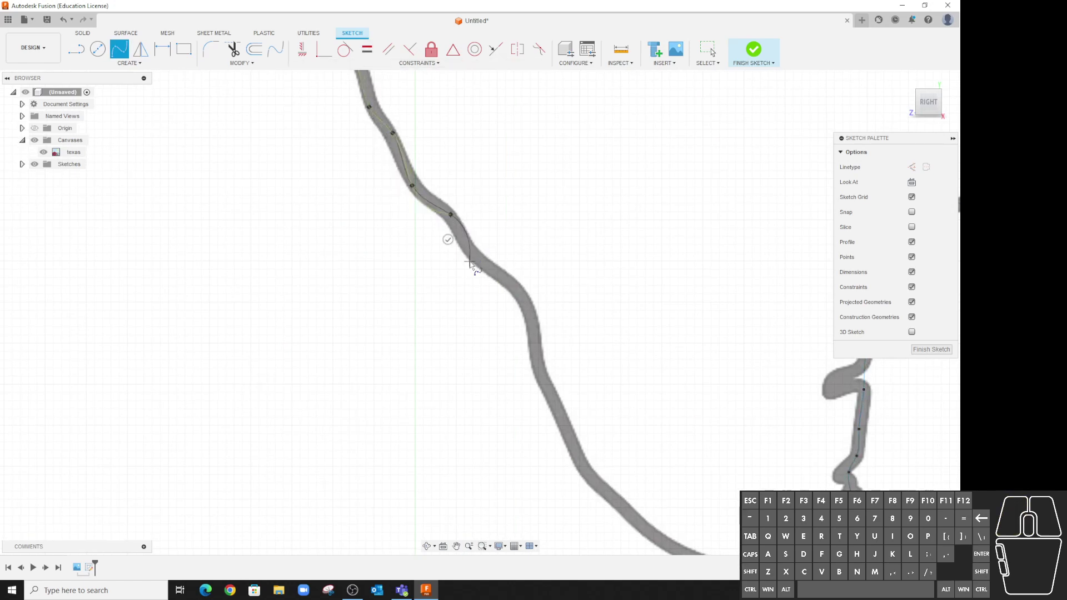
{"action": "left_click", "coordinate": [476, 261]}
{"action": "left_click", "coordinate": [529, 294]}
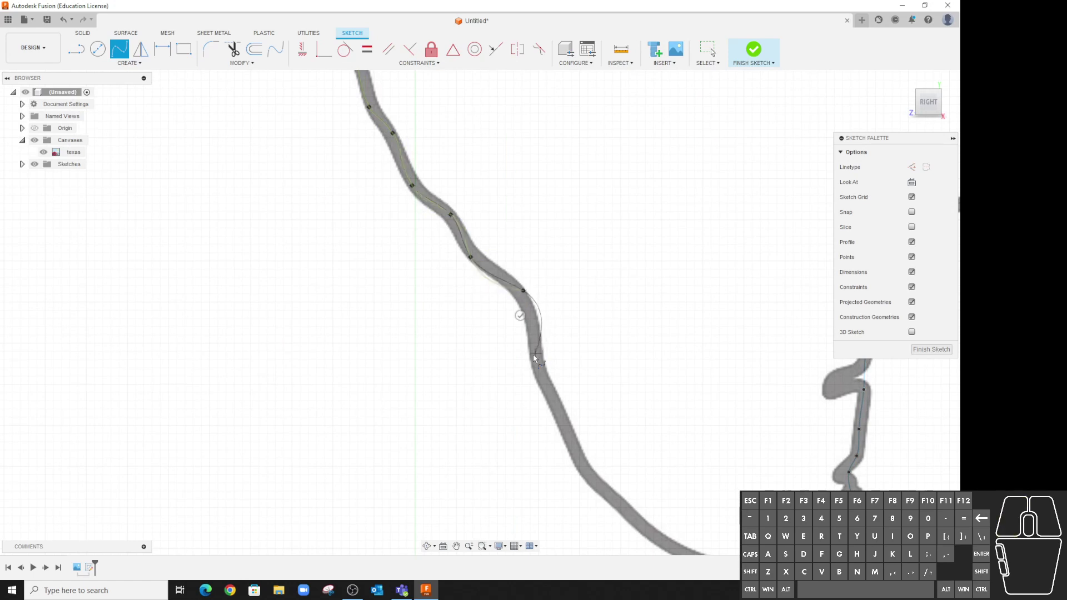
{"action": "left_click", "coordinate": [540, 363]}
Finish the spline at the southern tip of Texas, closing the outline.
{"action": "middle_click", "coordinate": [574, 317]}
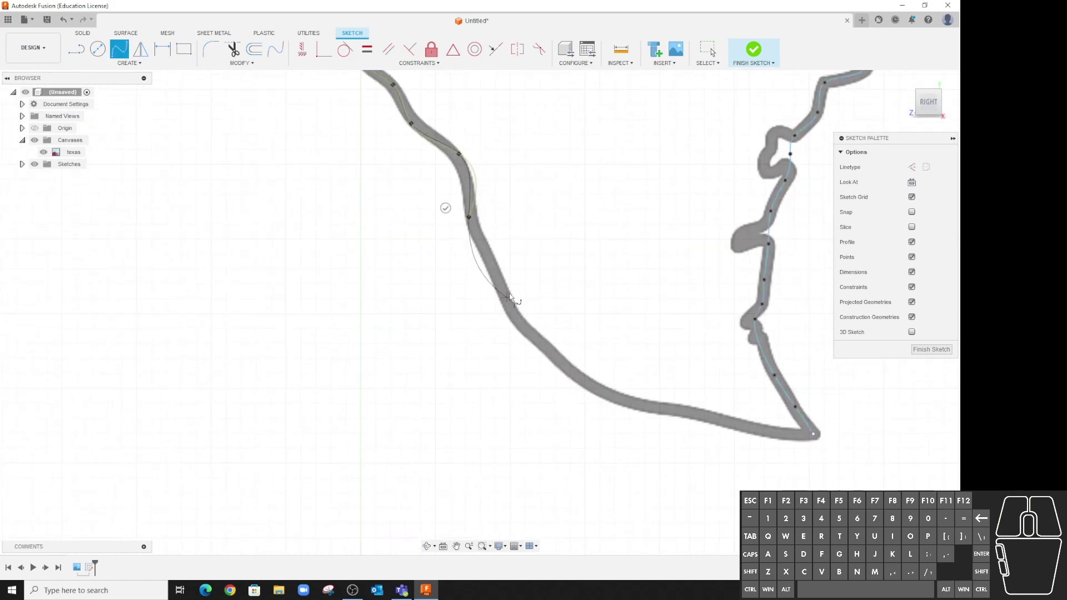
{"action": "left_click", "coordinate": [504, 288]}
{"action": "left_click", "coordinate": [521, 325]}
{"action": "left_click", "coordinate": [581, 377]}
{"action": "left_click", "coordinate": [643, 408]}
{"action": "left_click", "coordinate": [684, 413]}
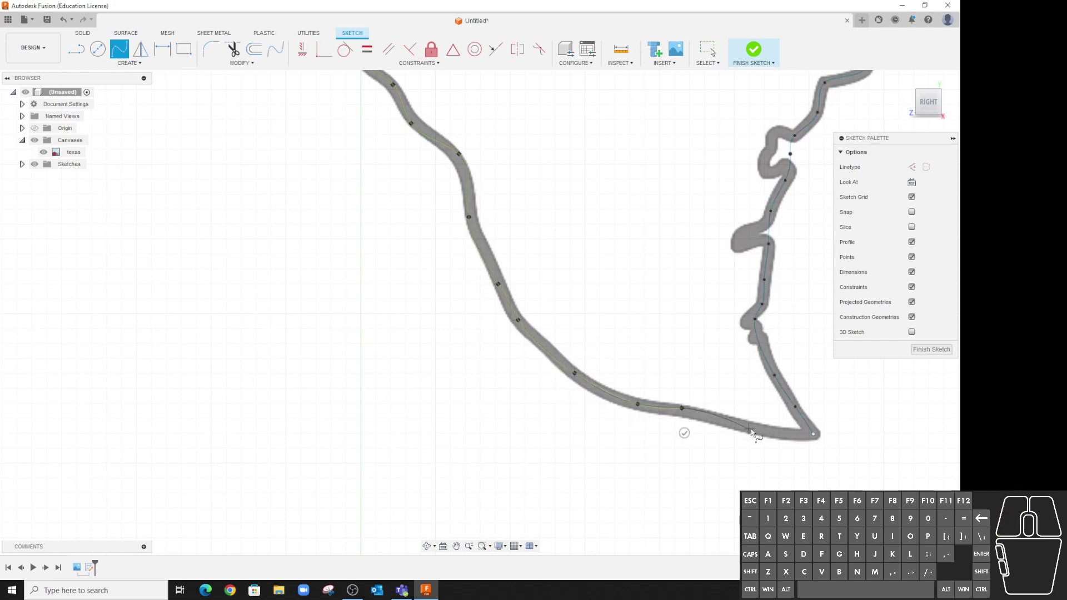
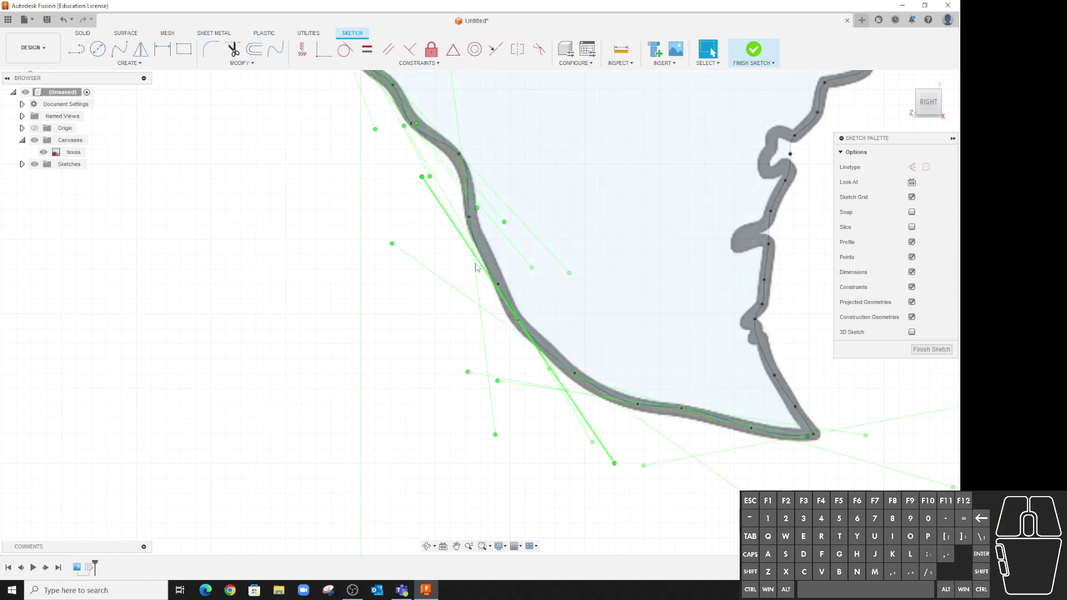
Drag the spline's fit points on the lower curved stretch onto the gray canvas border.
{"action": "left_click", "coordinate": [500, 287]}
{"action": "left_click_drag", "start_coordinate": [502, 290], "coordinate": [498, 286]}
{"action": "left_click_drag", "start_coordinate": [474, 222], "coordinate": [481, 242]}
{"action": "left_click_drag", "start_coordinate": [497, 285], "coordinate": [494, 271]}
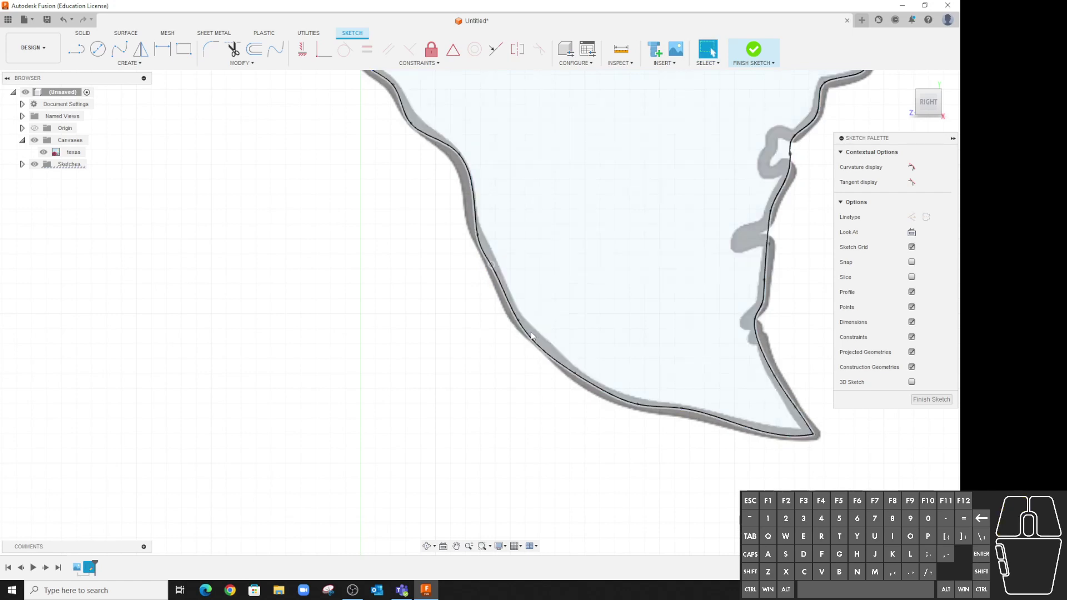
{"action": "left_click_drag", "start_coordinate": [521, 329], "coordinate": [521, 327]}
{"action": "left_click_drag", "start_coordinate": [578, 378], "coordinate": [555, 360]}
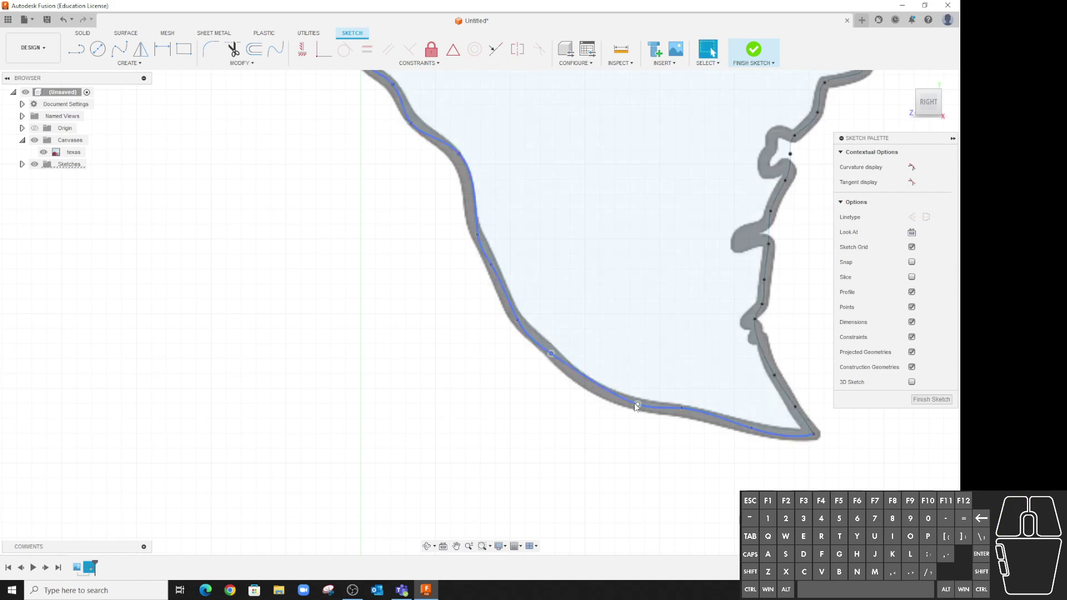
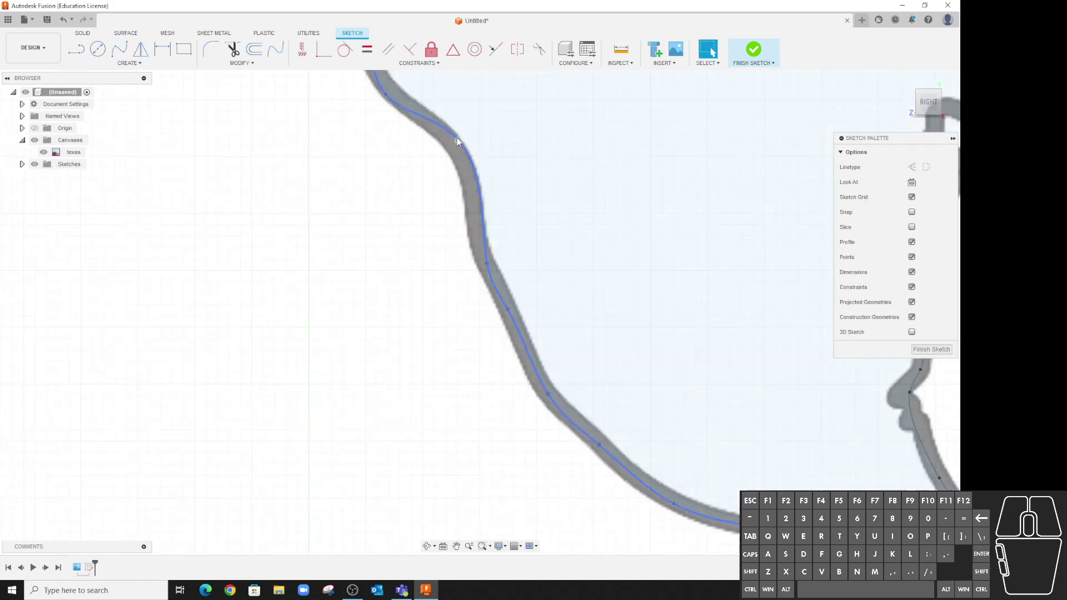
{"action": "left_click_drag", "start_coordinate": [460, 145], "coordinate": [447, 138]}
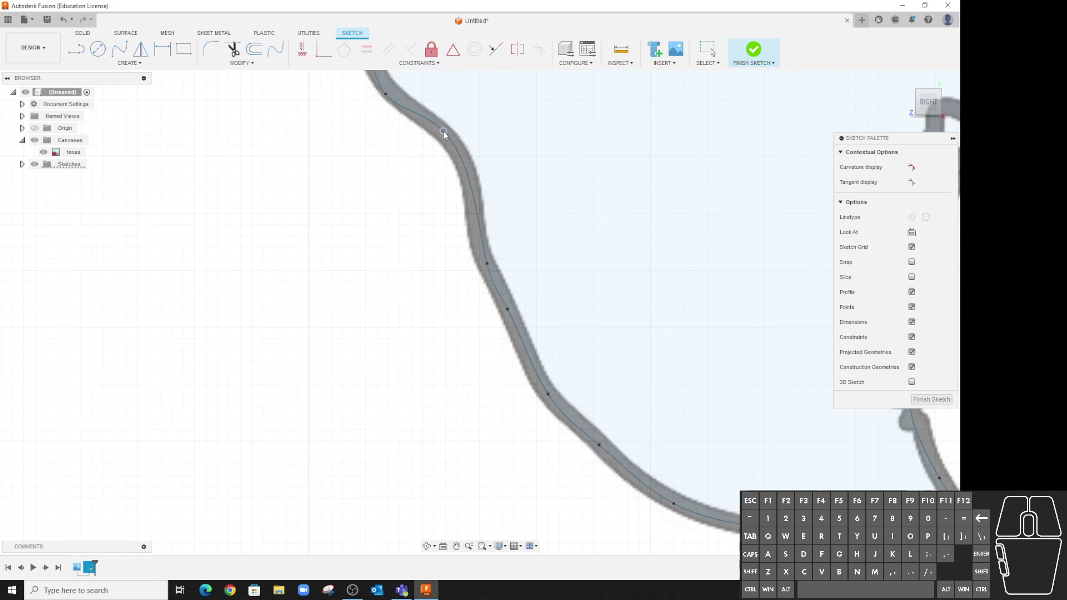
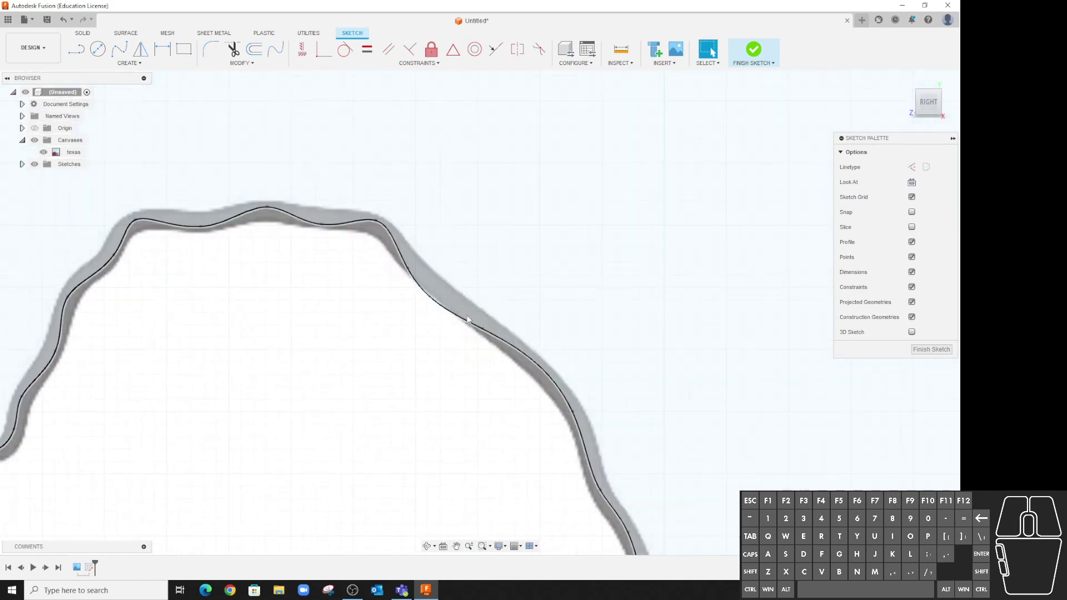
Move fit points along the upper wavy edge onto the canvas border.
{"action": "left_click", "coordinate": [488, 337]}
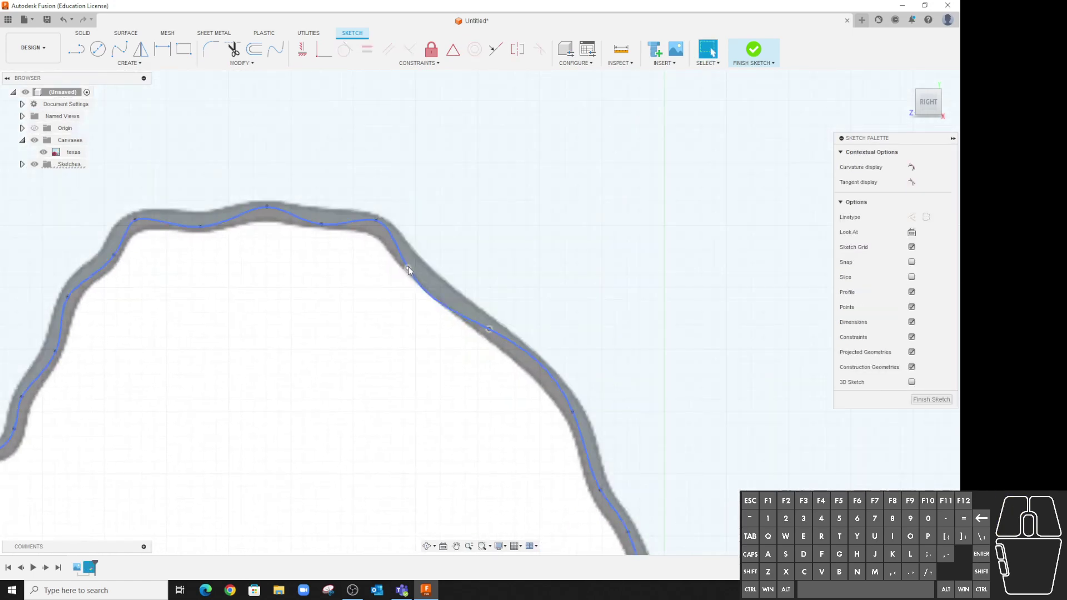
{"action": "left_click_drag", "start_coordinate": [411, 273], "coordinate": [404, 265]}
{"action": "left_click_drag", "start_coordinate": [381, 224], "coordinate": [367, 229]}
{"action": "left_click_drag", "start_coordinate": [426, 280], "coordinate": [415, 269]}
{"action": "left_click_drag", "start_coordinate": [493, 334], "coordinate": [479, 324]}
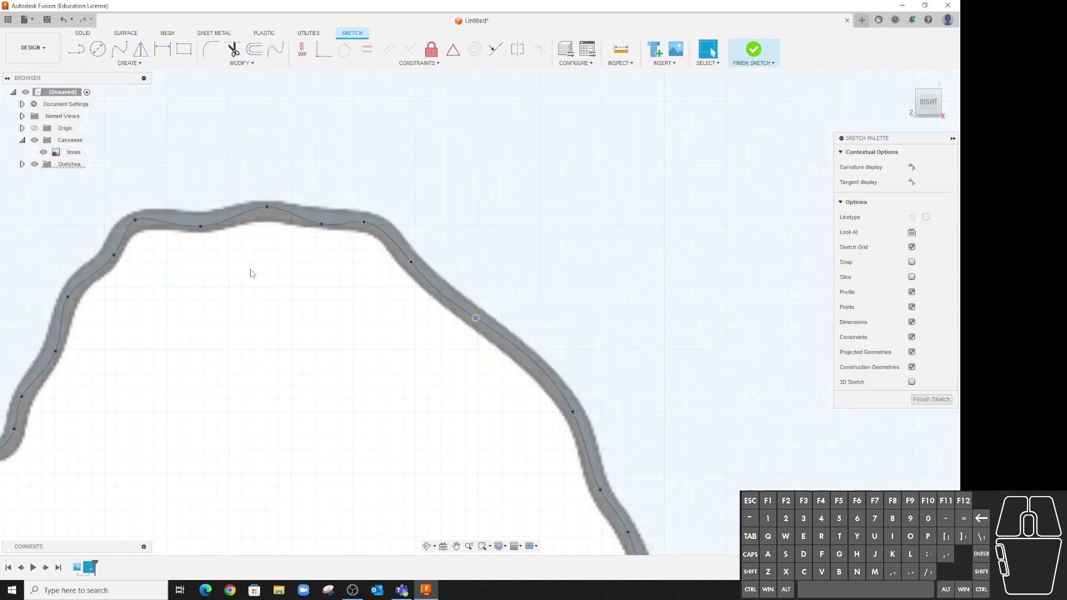
Pull a point into the border's dip and reposition points on the left stretch.
{"action": "left_click", "coordinate": [269, 212]}
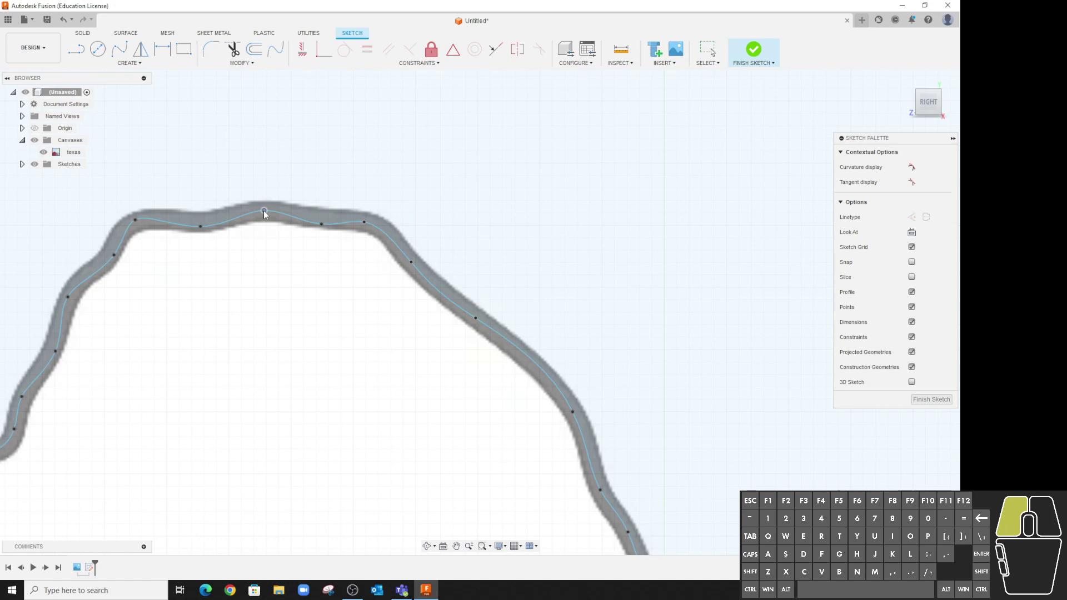
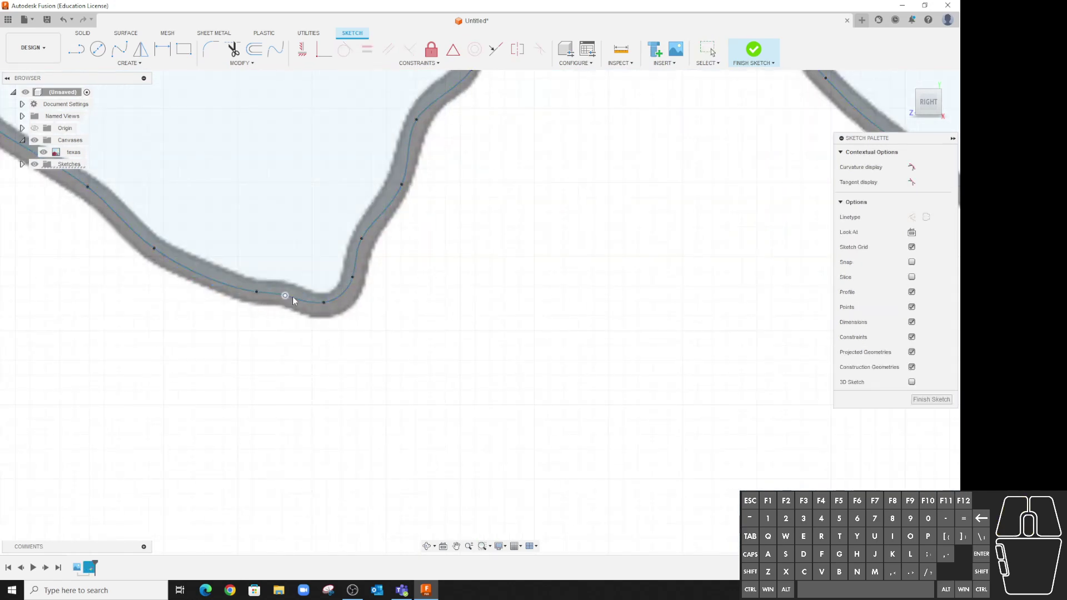
{"action": "left_click_drag", "start_coordinate": [326, 309], "coordinate": [332, 309]}
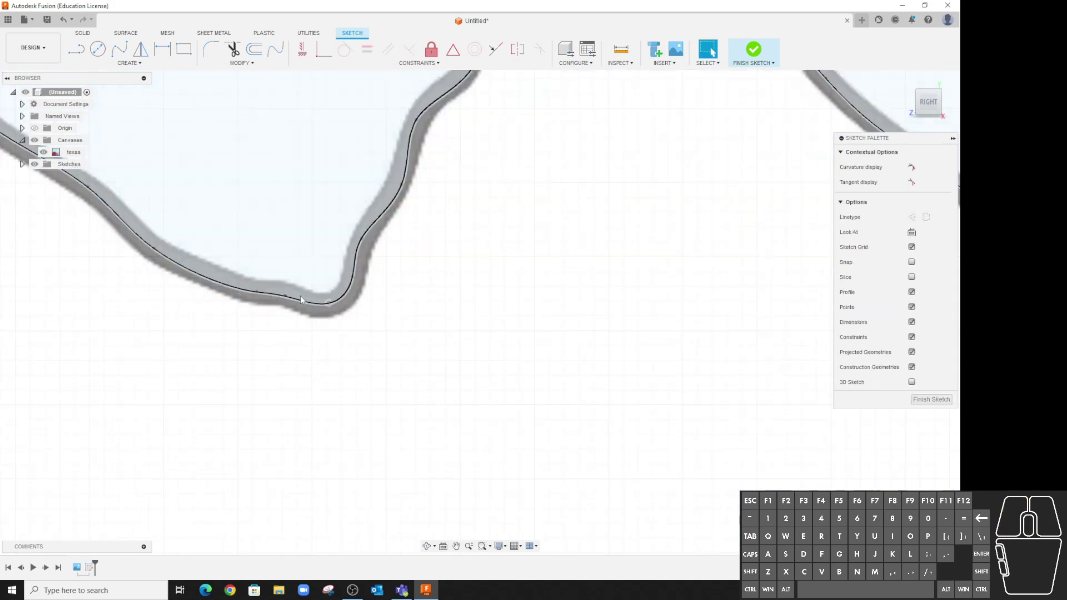
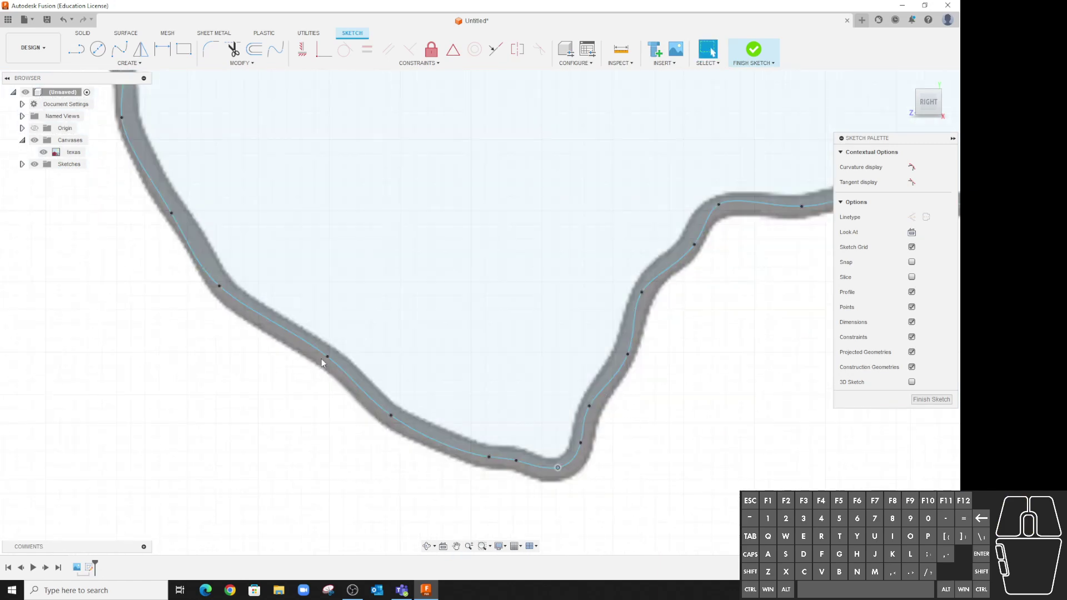
{"action": "left_click_drag", "start_coordinate": [221, 291], "coordinate": [237, 307]}
{"action": "left_click", "coordinate": [175, 218]}
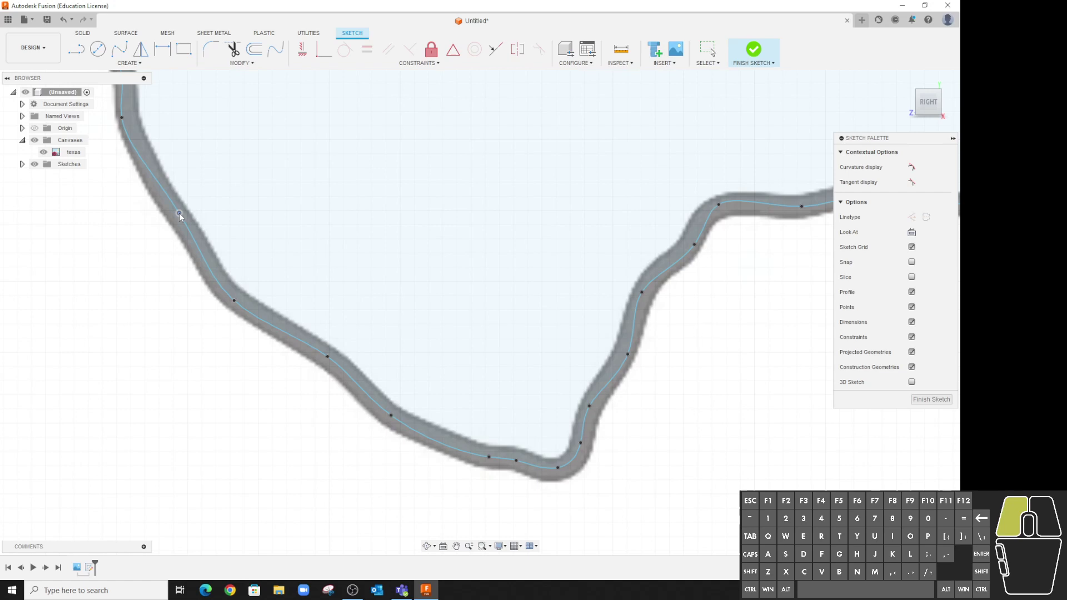
{"action": "left_click", "coordinate": [122, 124]}
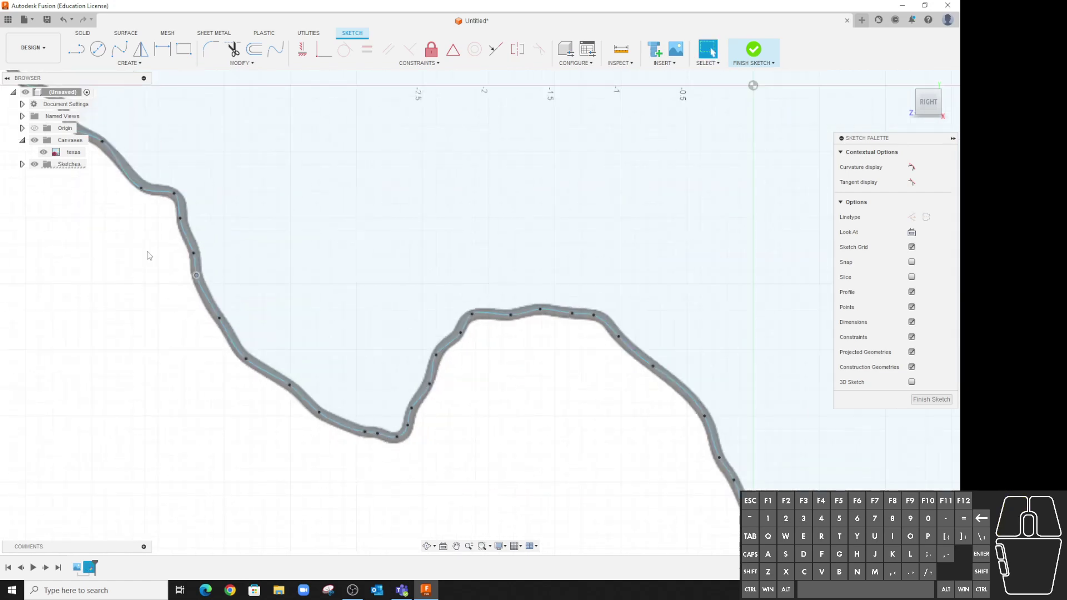
{"action": "scroll", "scroll_direction": "down", "scroll_amount": 3}
Tidy spline points near the western corner, then zoom out to show the full closed Texas outline.
{"action": "left_click", "coordinate": [175, 215]}
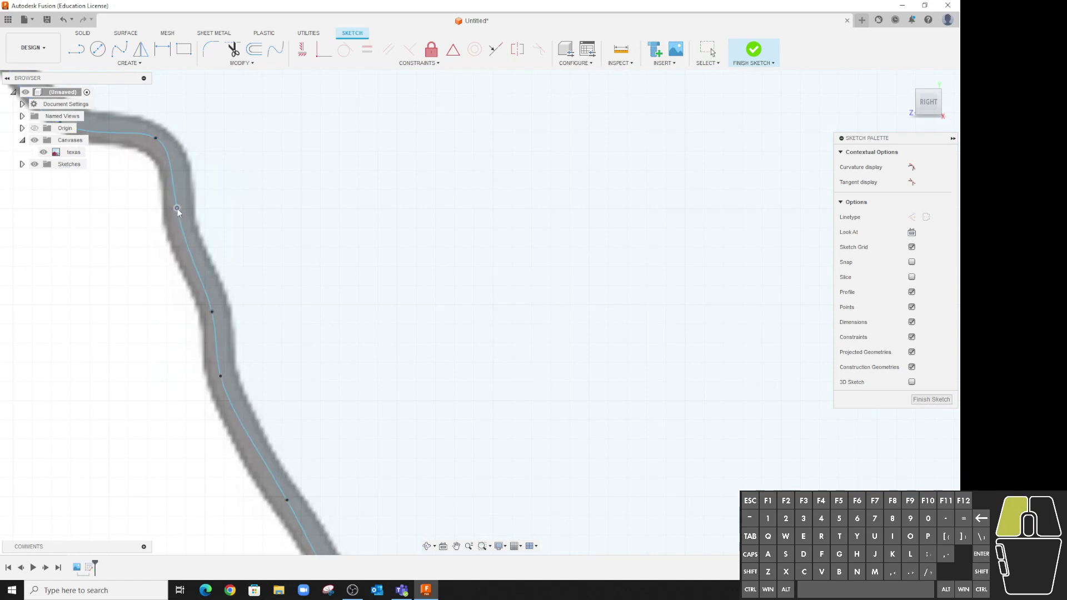
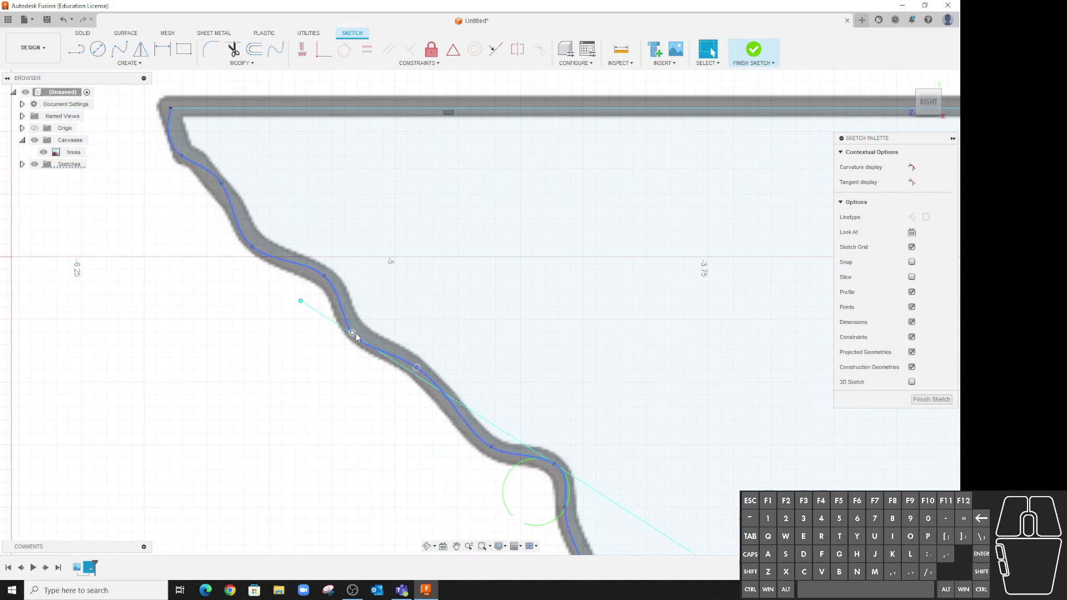
{"action": "left_click", "coordinate": [359, 338]}
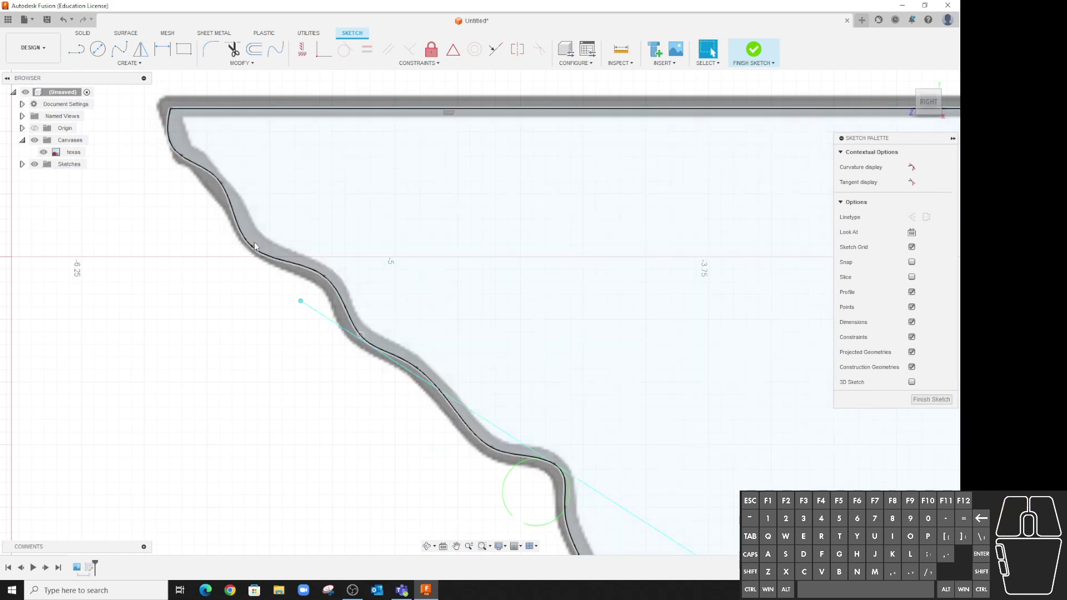
{"action": "left_click", "coordinate": [255, 252]}
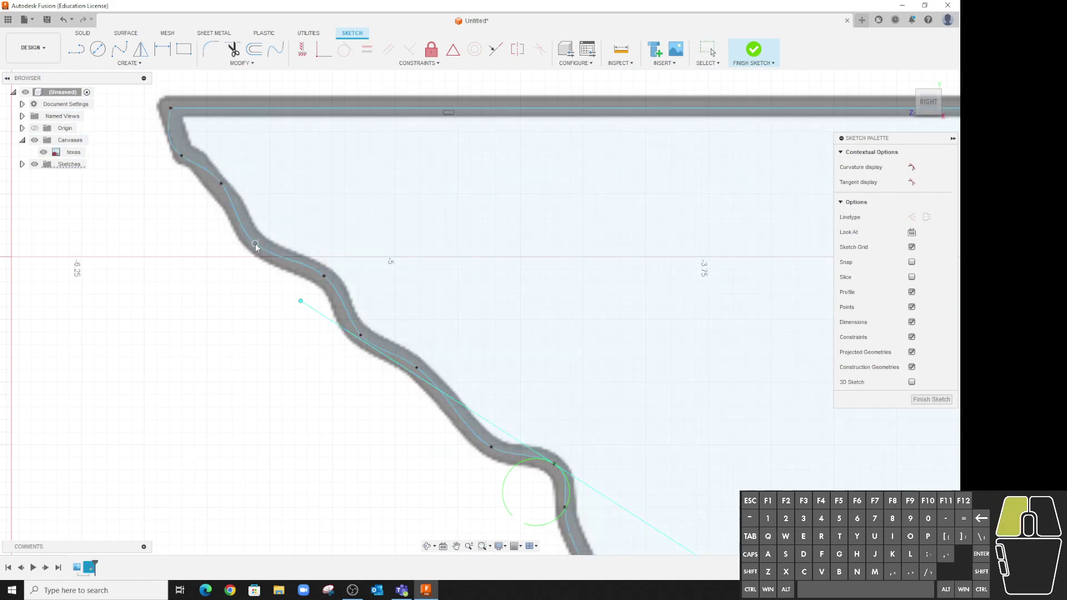
{"action": "left_click", "coordinate": [223, 185]}
{"action": "left_click", "coordinate": [224, 188]}
{"action": "left_click", "coordinate": [193, 244]}
{"action": "left_click", "coordinate": [224, 190]}
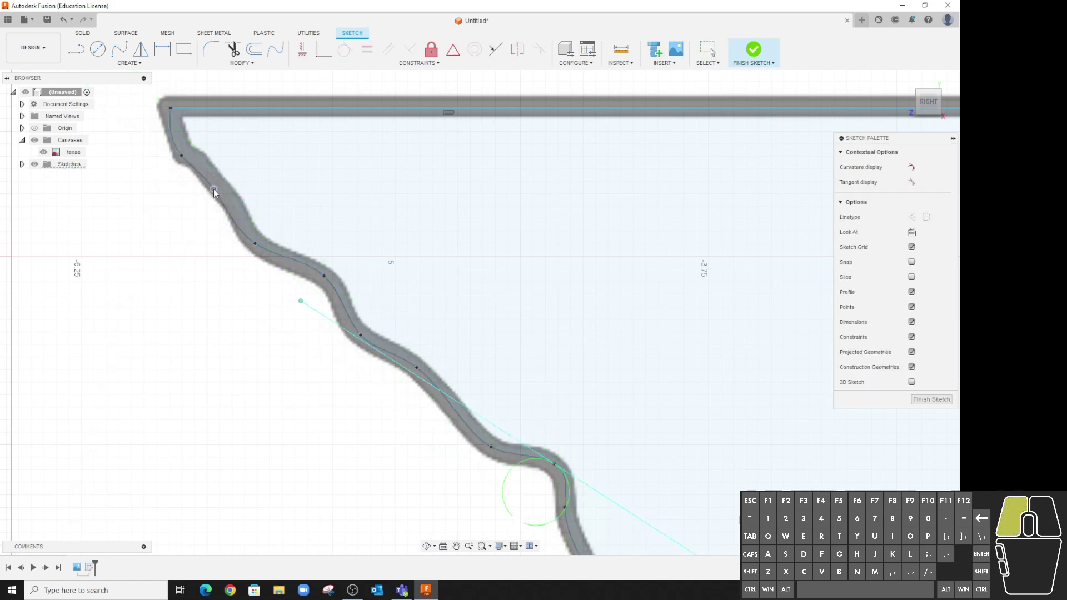
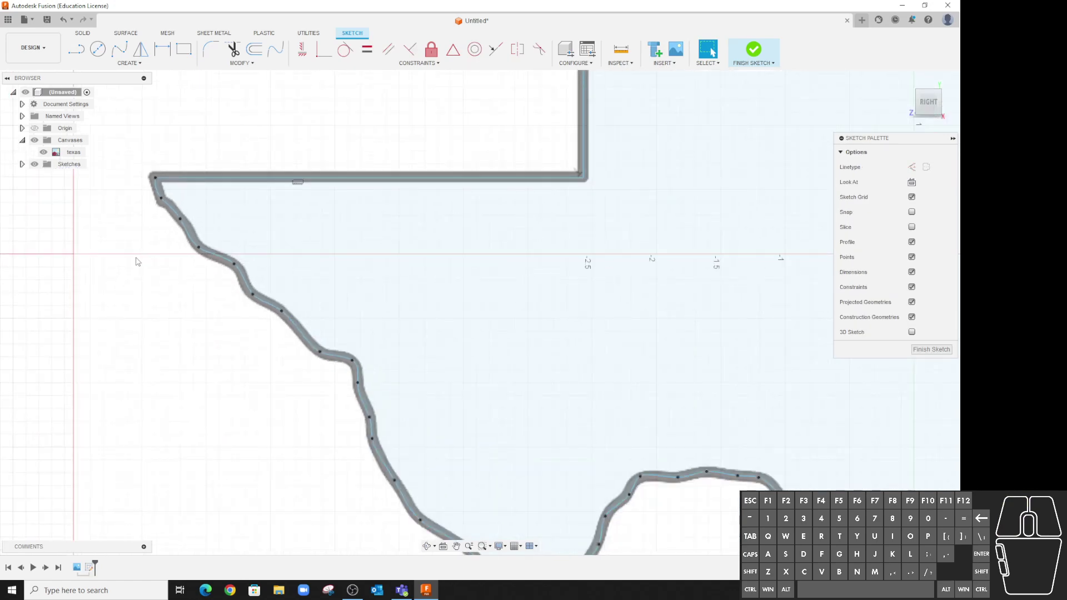
{"action": "scroll", "scroll_direction": "up", "scroll_amount": 3}
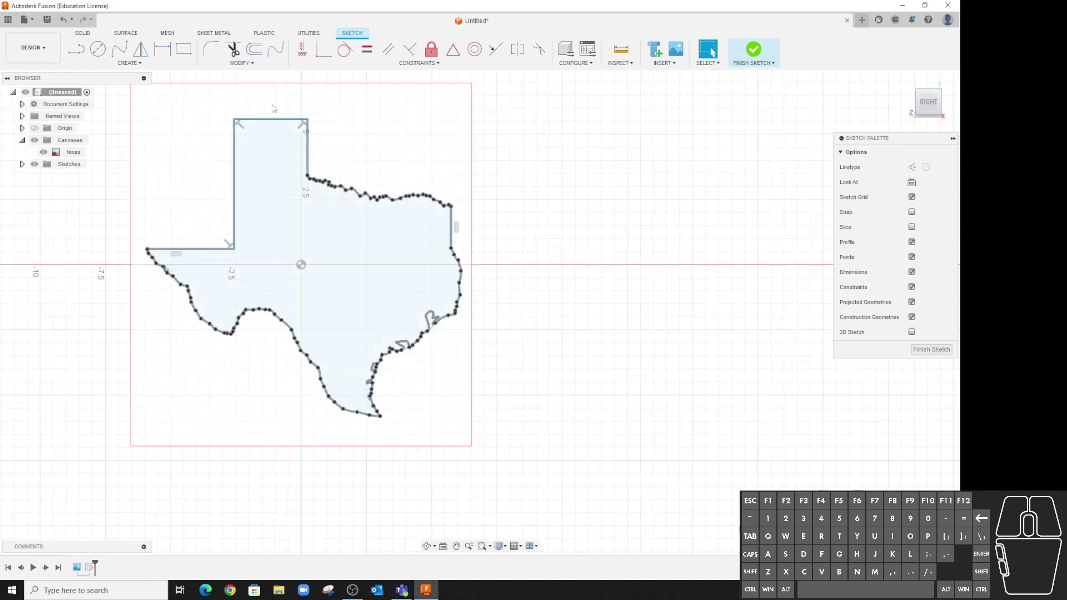